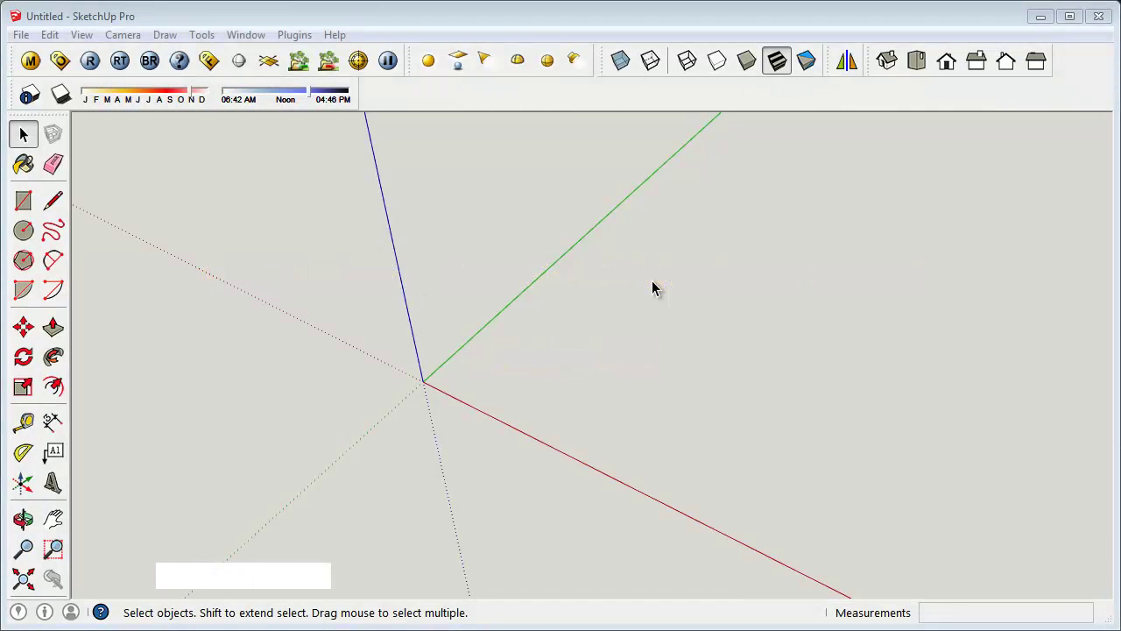
- Draw a rectangle and hollow it into an open-top box room with walls and a floor
{"action": "left_click", "coordinate": [28, 208]}
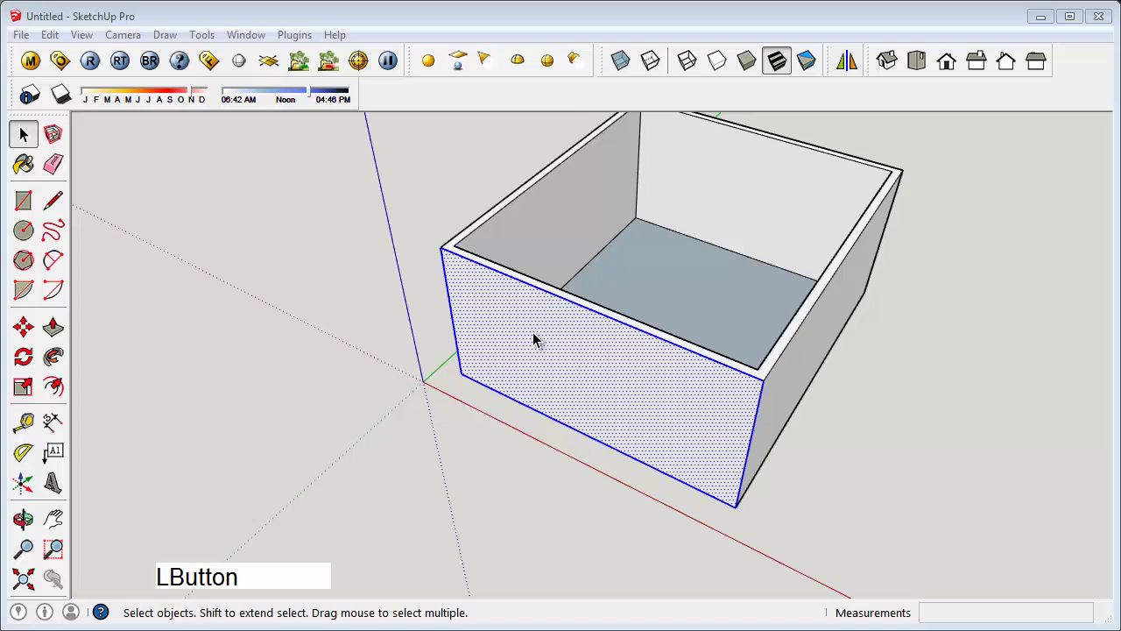
- Make the room a group, cut a doorway through the front wall and hide the room
{"action": "right_click", "coordinate": [537, 334]}
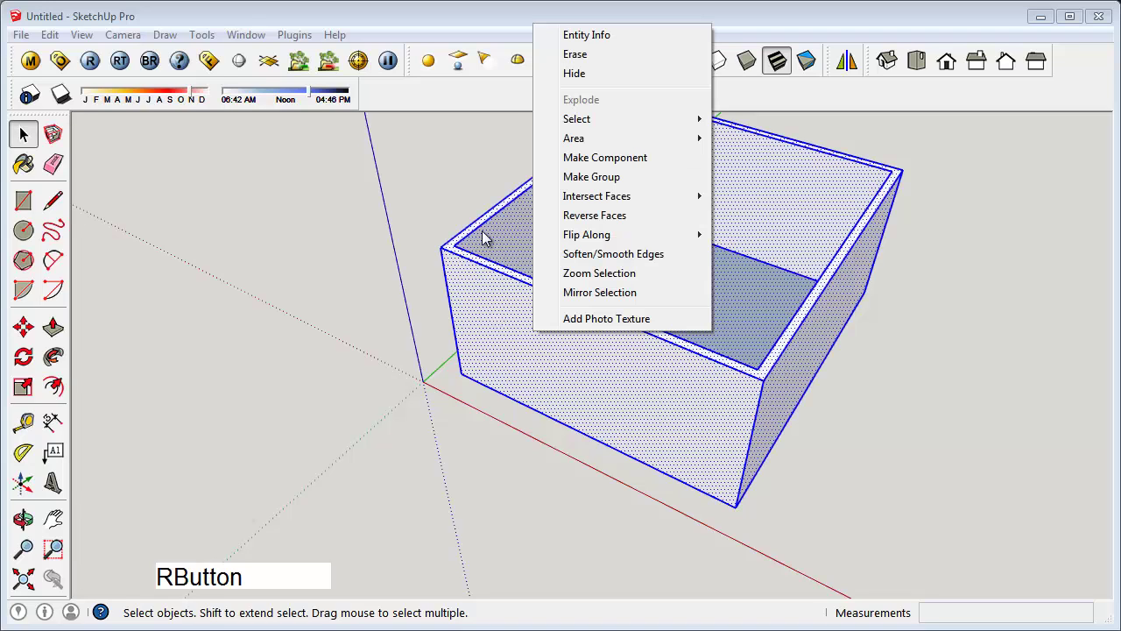
{"action": "left_click", "coordinate": [594, 162]}
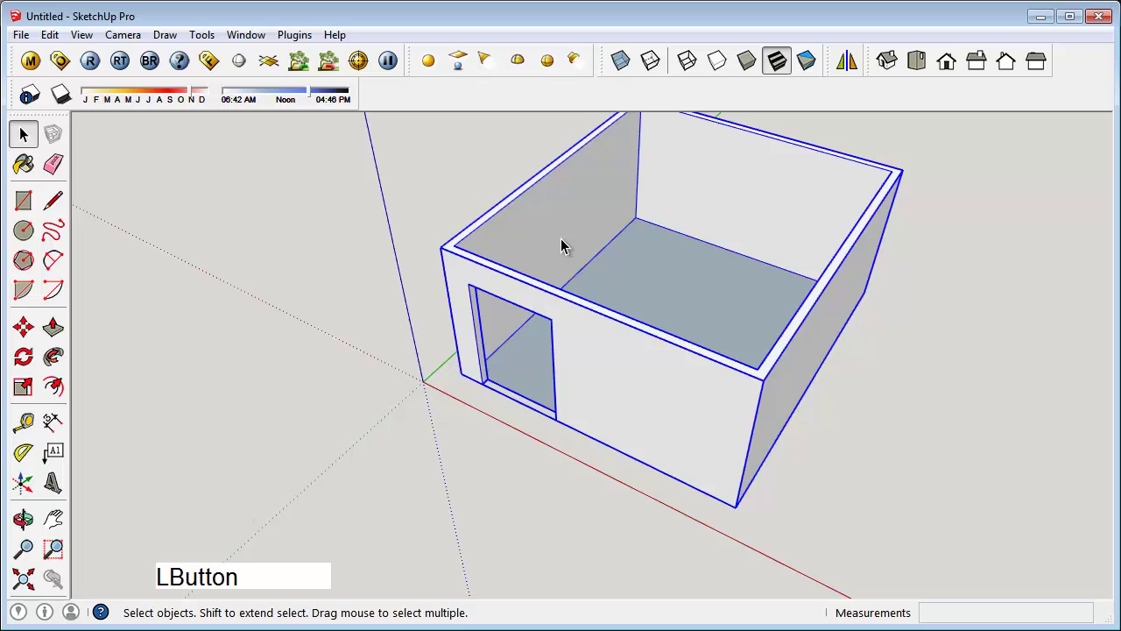
{"action": "right_click", "coordinate": [565, 240]}
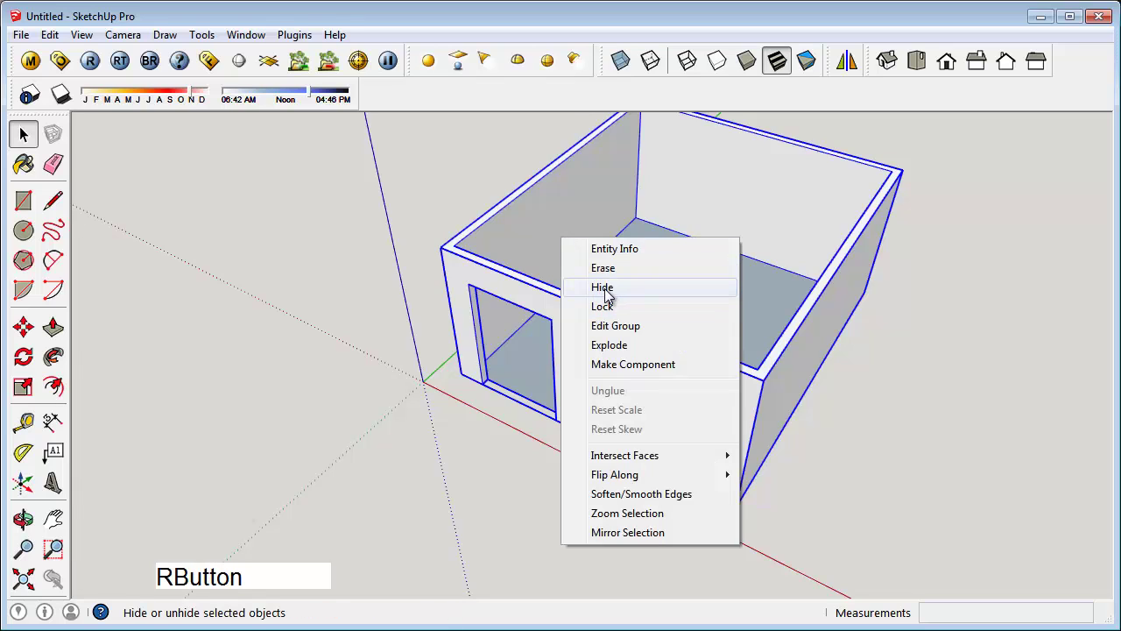
- Search 3D Warehouse for 'sofa' and browse the results for an L-shaped sofa
{"action": "left_click", "coordinate": [609, 291]}
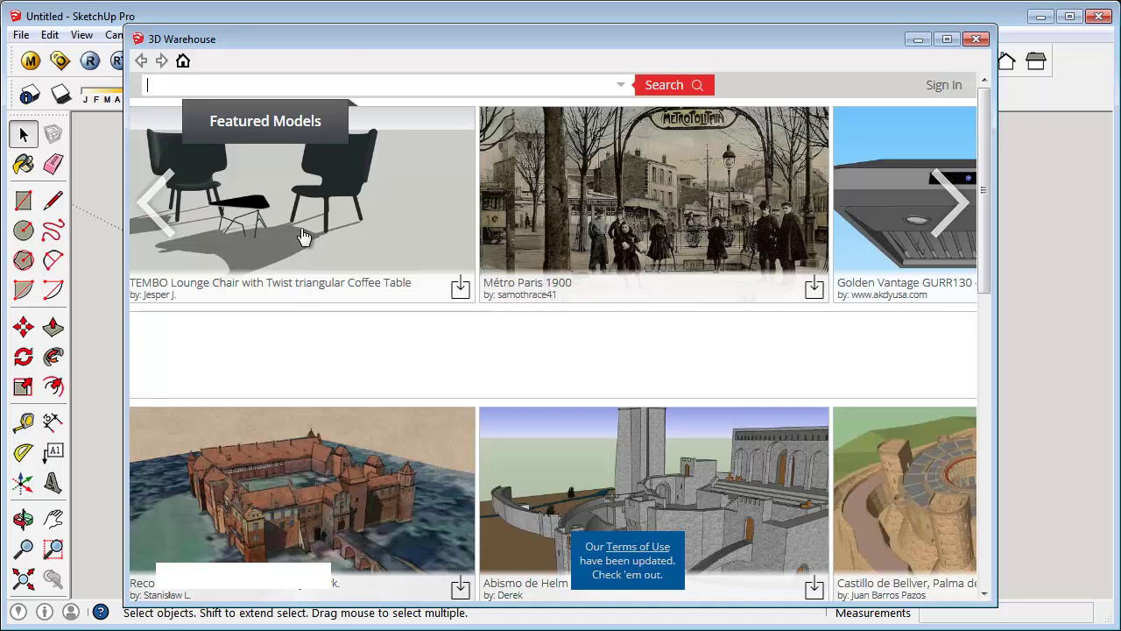
{"action": "left_click", "coordinate": [343, 77]}
{"action": "key", "text": "s"}
{"action": "key", "text": "o"}
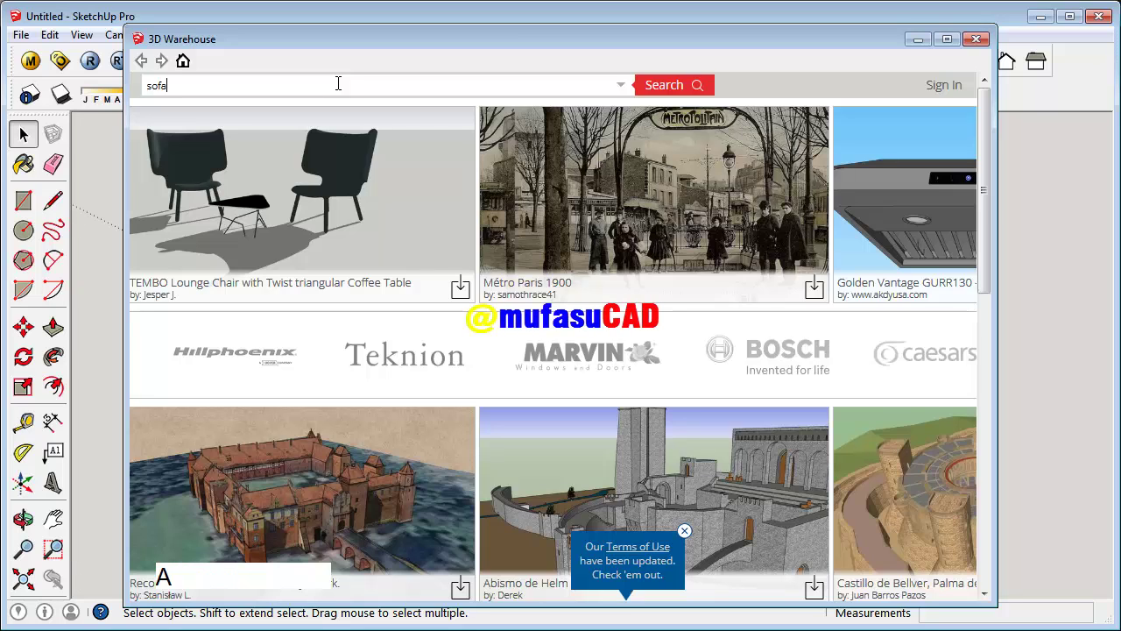
{"action": "left_click", "coordinate": [660, 86]}
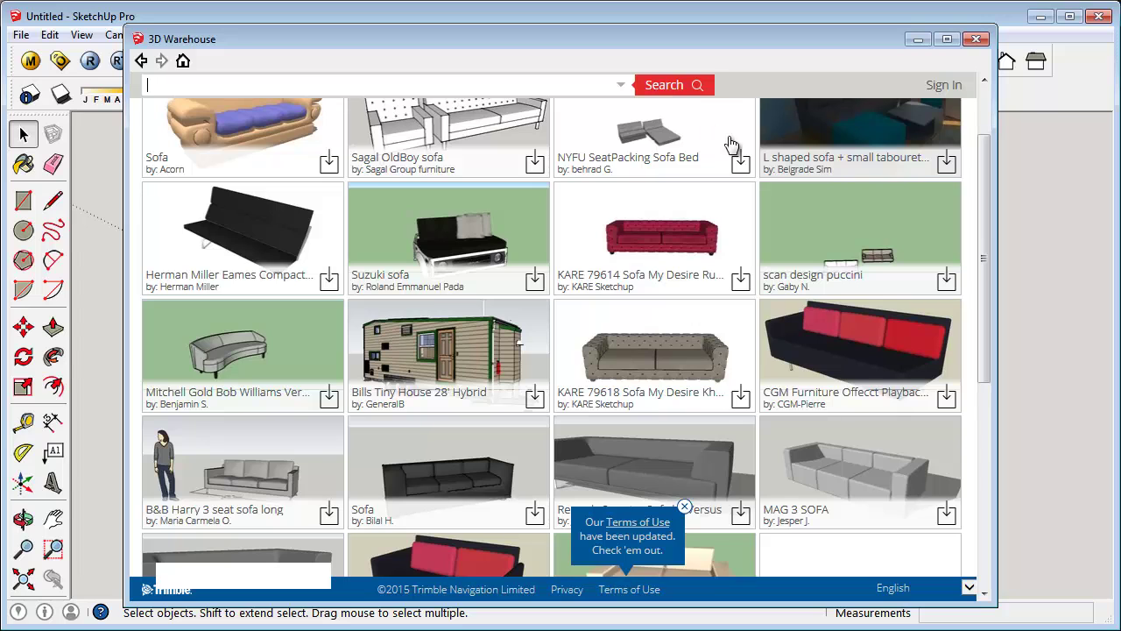
{"action": "left_click", "coordinate": [987, 259]}
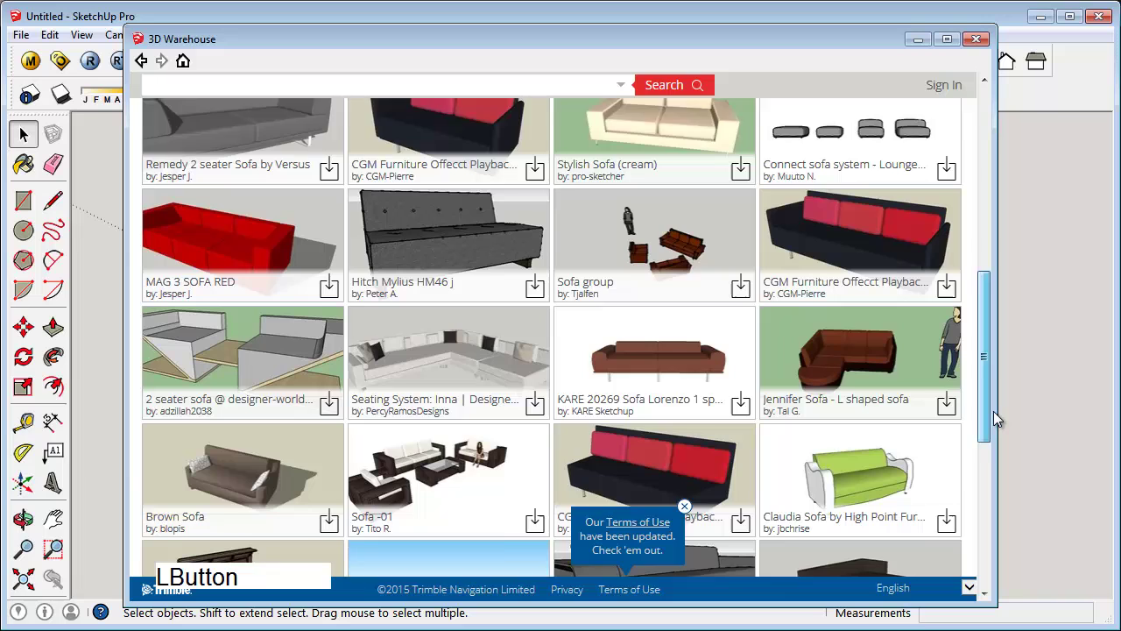
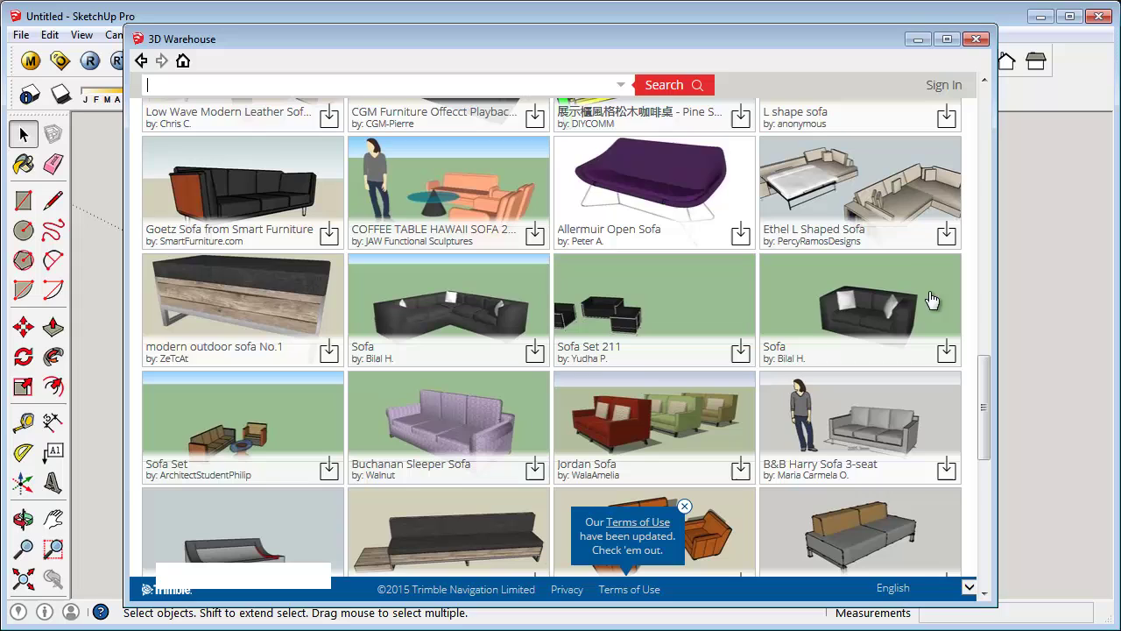
- View the Ethel L Shaped Sofa in 3D and download it into the model
{"action": "left_click", "coordinate": [853, 173]}
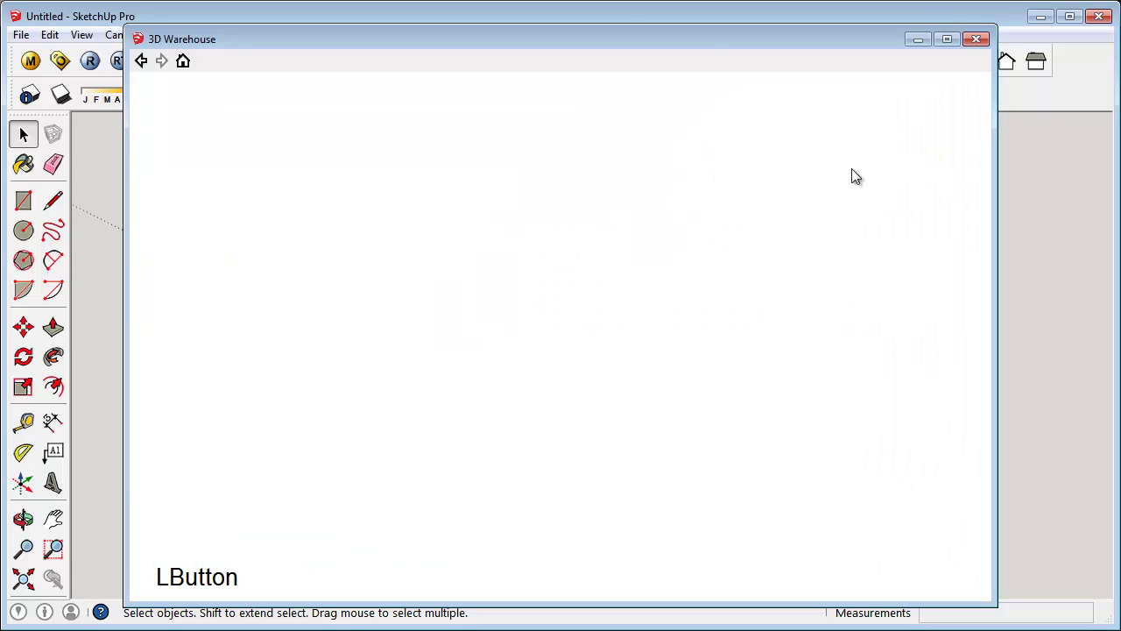
{"action": "left_click", "coordinate": [858, 185]}
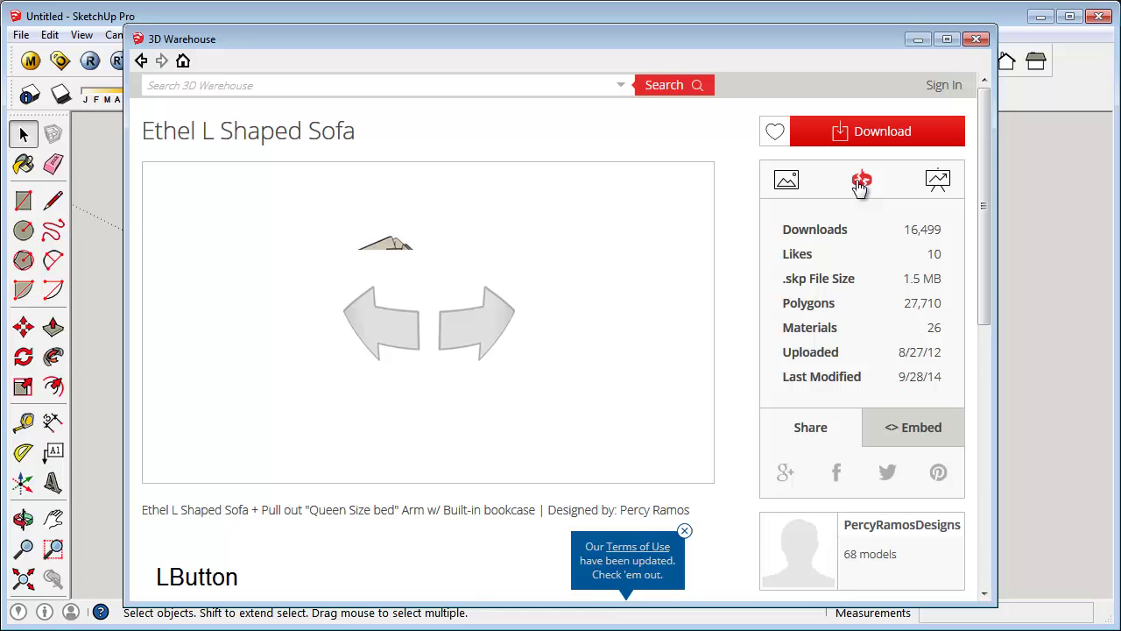
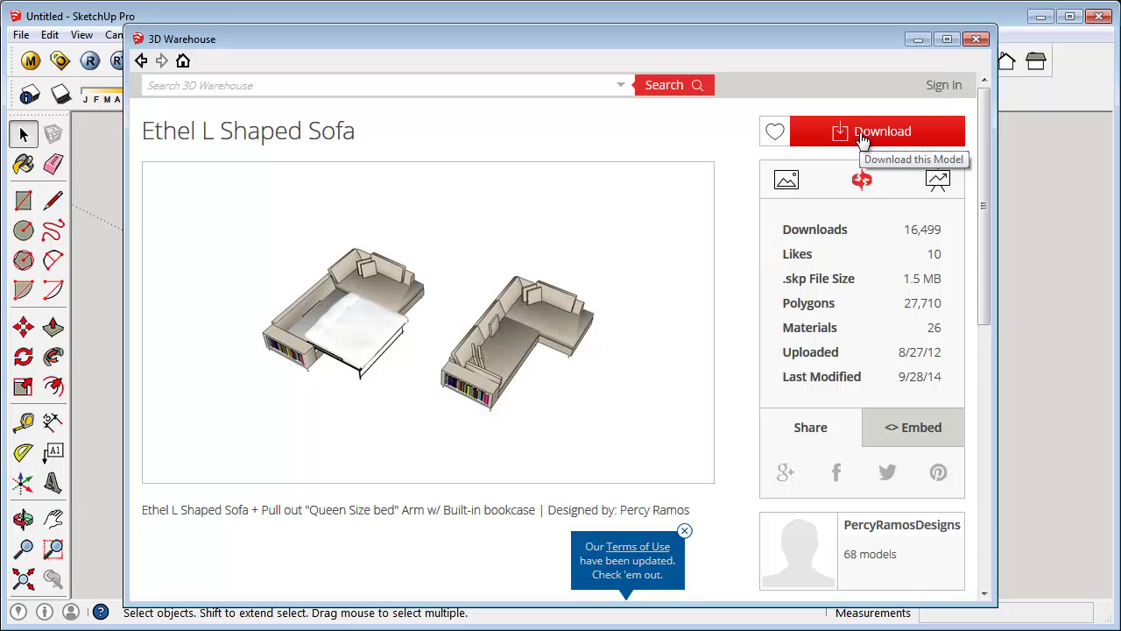
{"action": "left_click", "coordinate": [861, 137]}
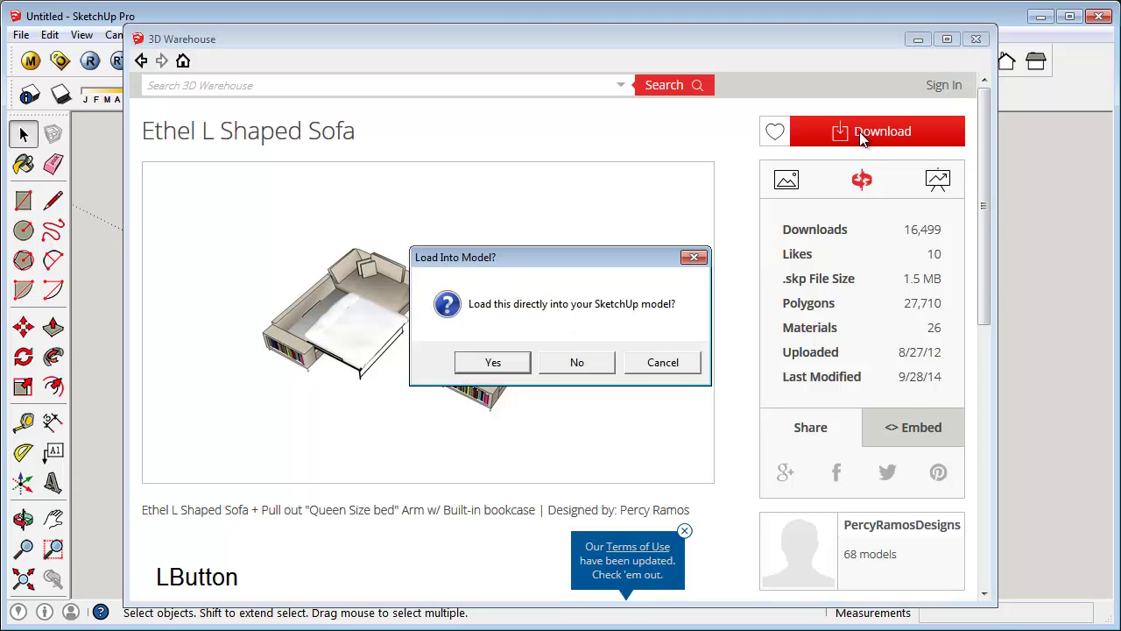
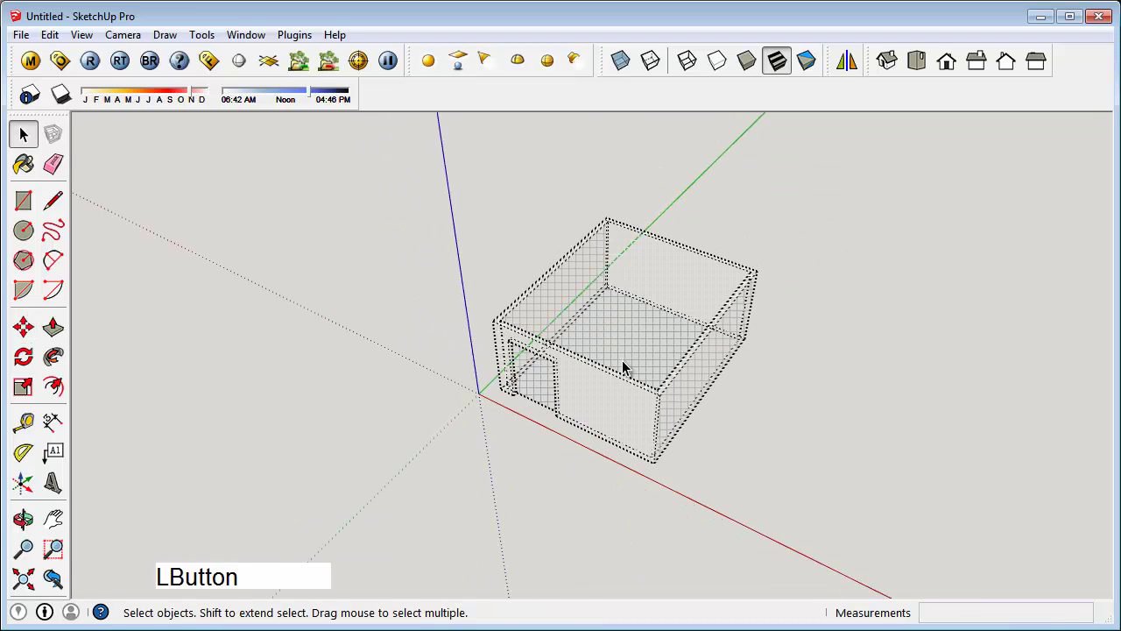
- Place the sofa, delete the pull-out bed variant and scale the L-shaped sofa to 0.5
{"action": "left_click", "coordinate": [603, 366]}
{"action": "middle_click", "coordinate": [604, 362]}
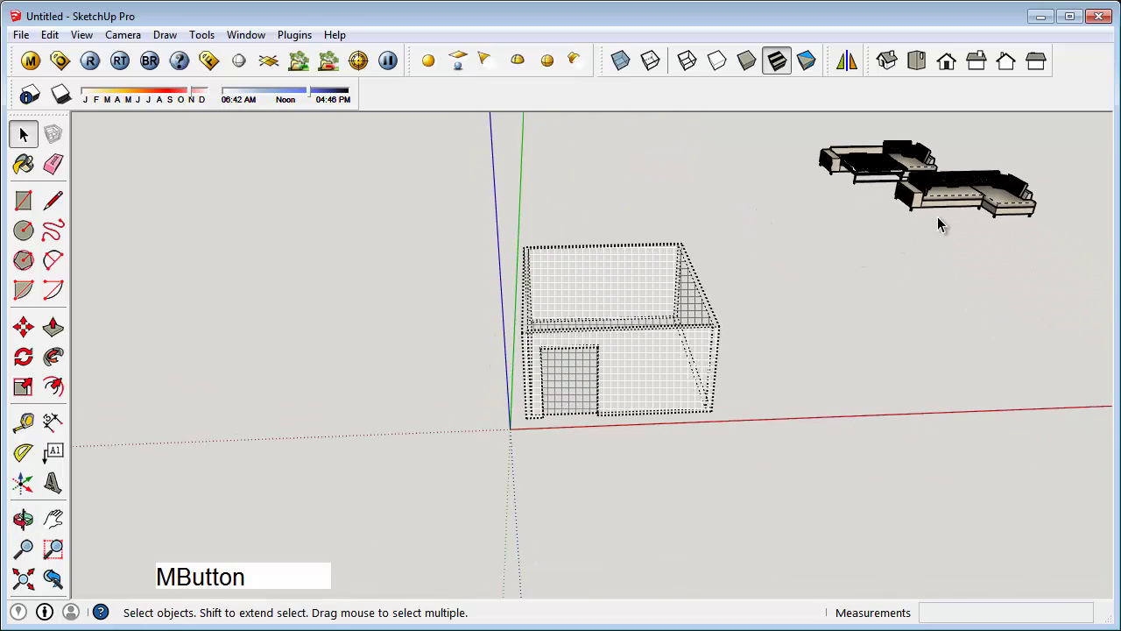
{"action": "middle_click", "coordinate": [925, 245]}
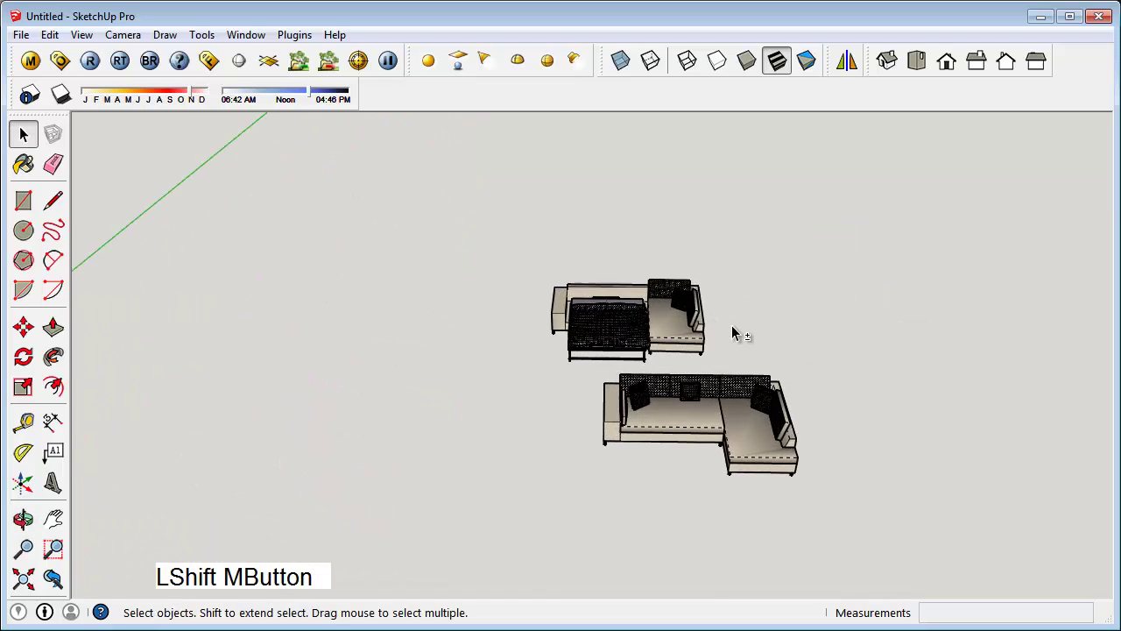
{"action": "left_click", "coordinate": [692, 426]}
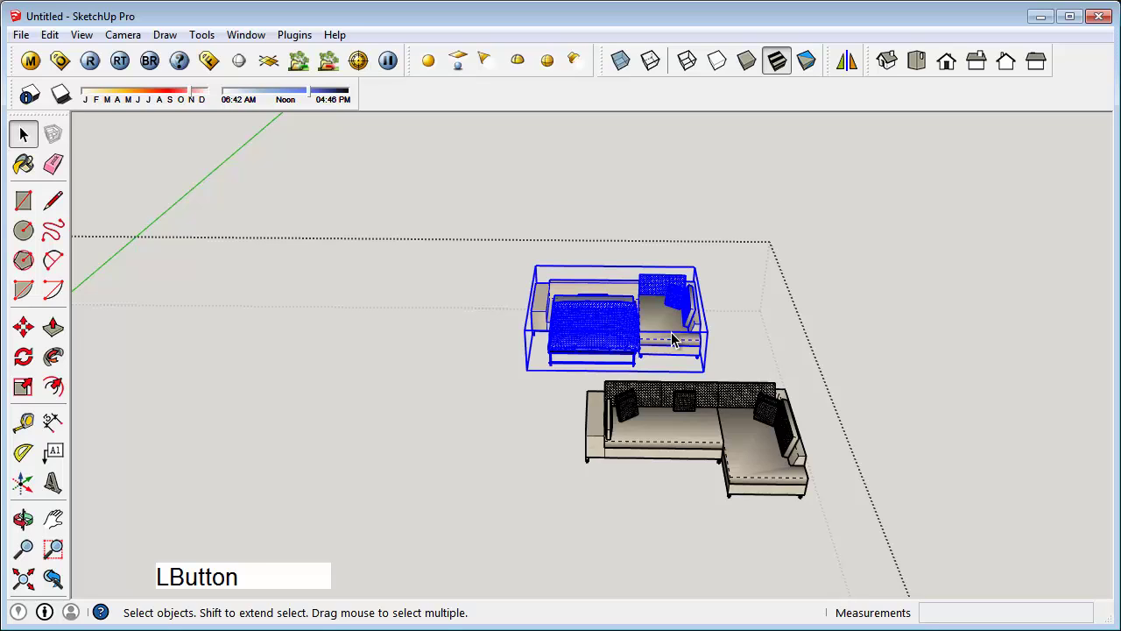
{"action": "key", "text": "Delete"}
{"action": "left_click", "coordinate": [692, 316]}
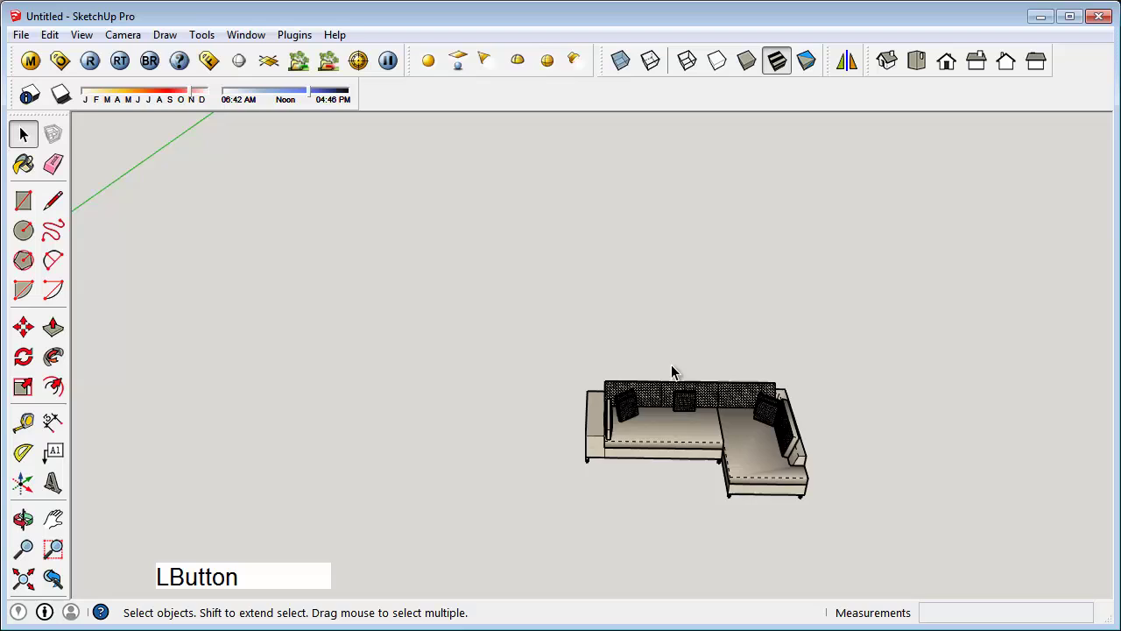
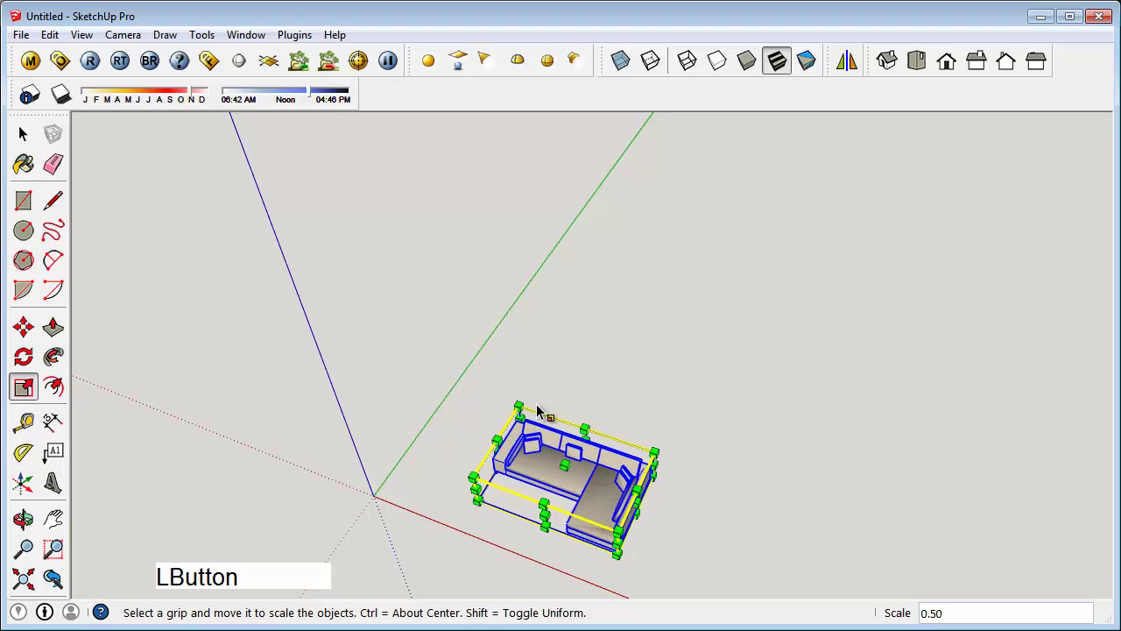
{"action": "middle_click", "coordinate": [675, 492]}
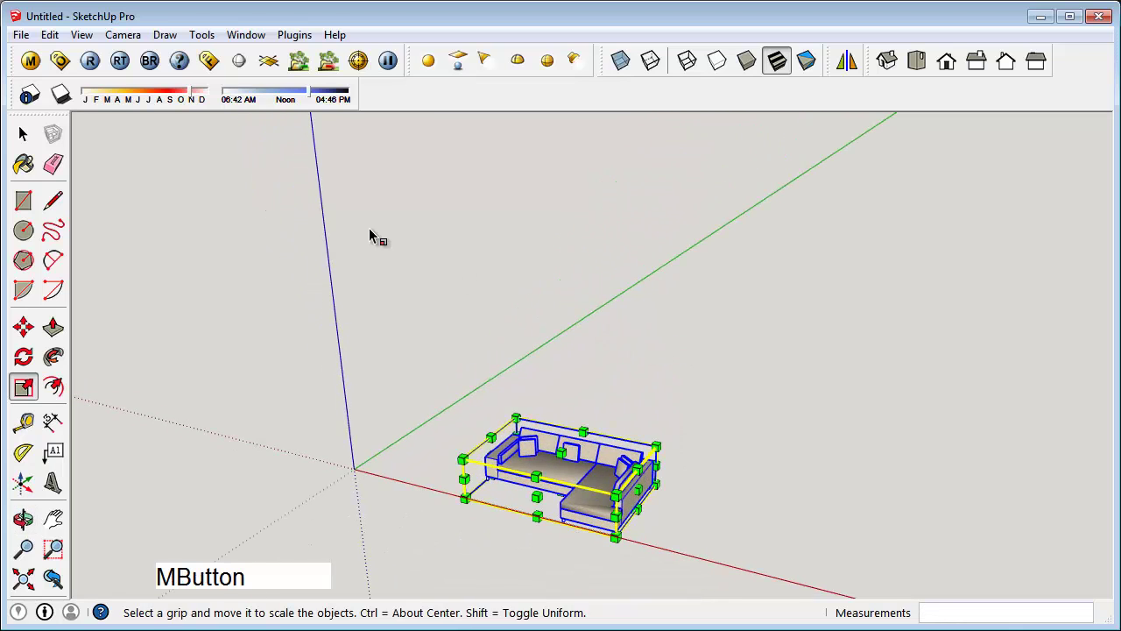
- Unhide the room and move the scaled sofa onto the floor against the back wall
{"action": "left_click", "coordinate": [79, 44]}
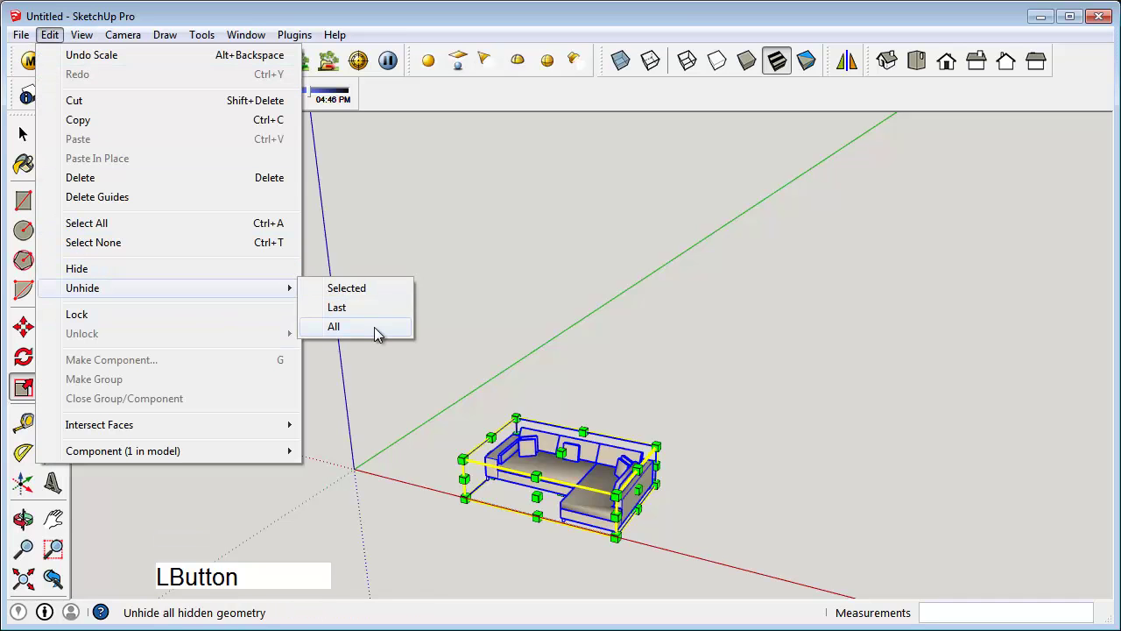
{"action": "middle_click", "coordinate": [585, 422]}
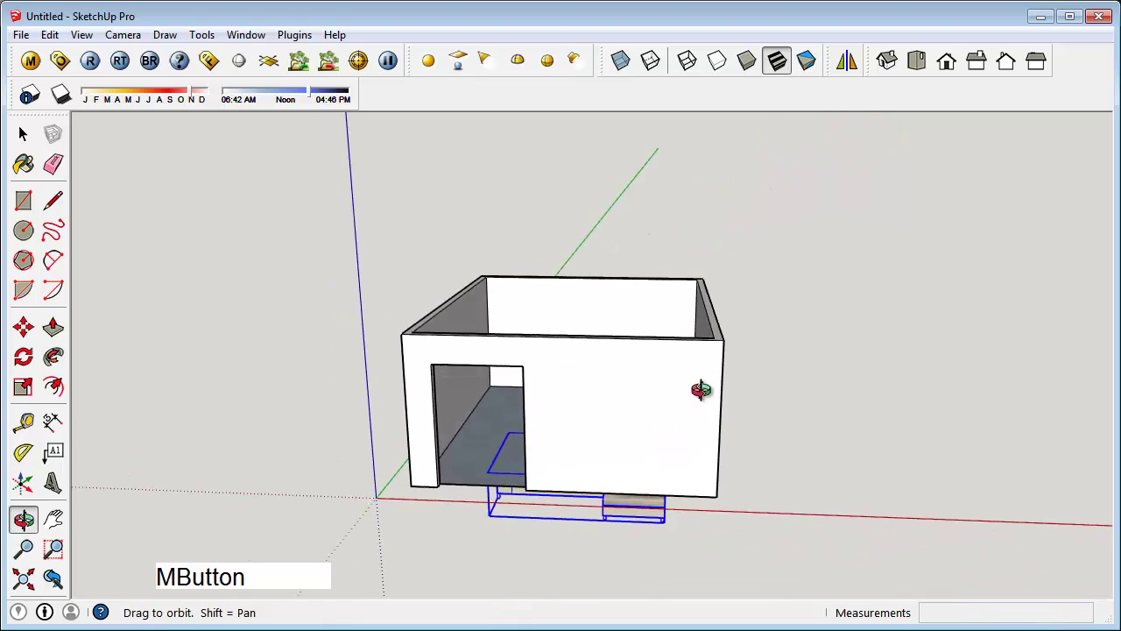
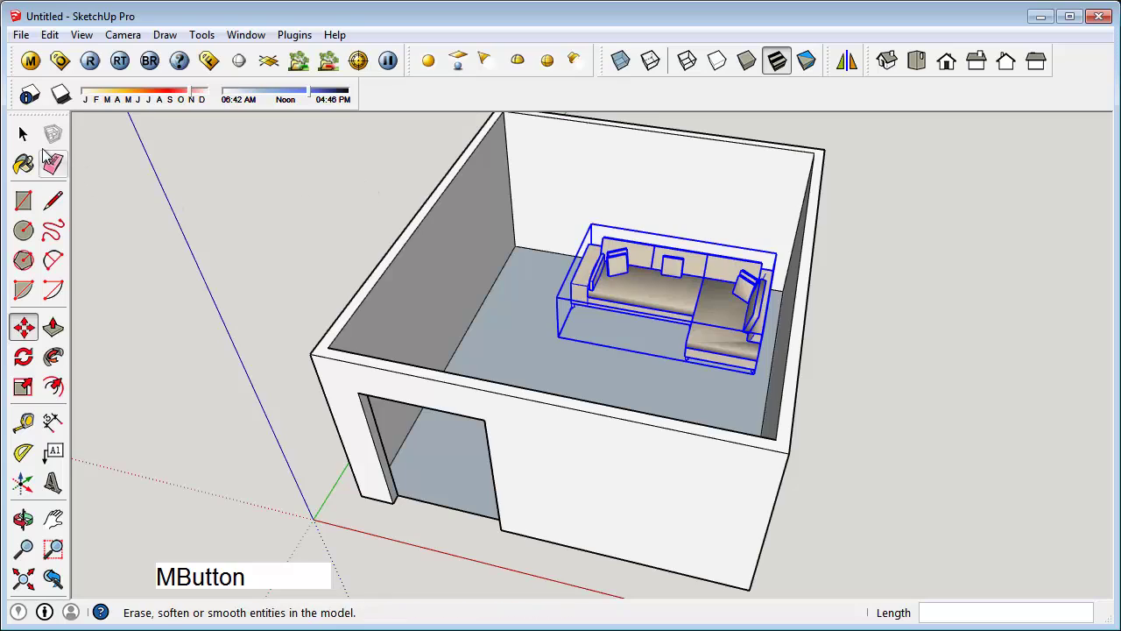
{"action": "left_click", "coordinate": [25, 134]}
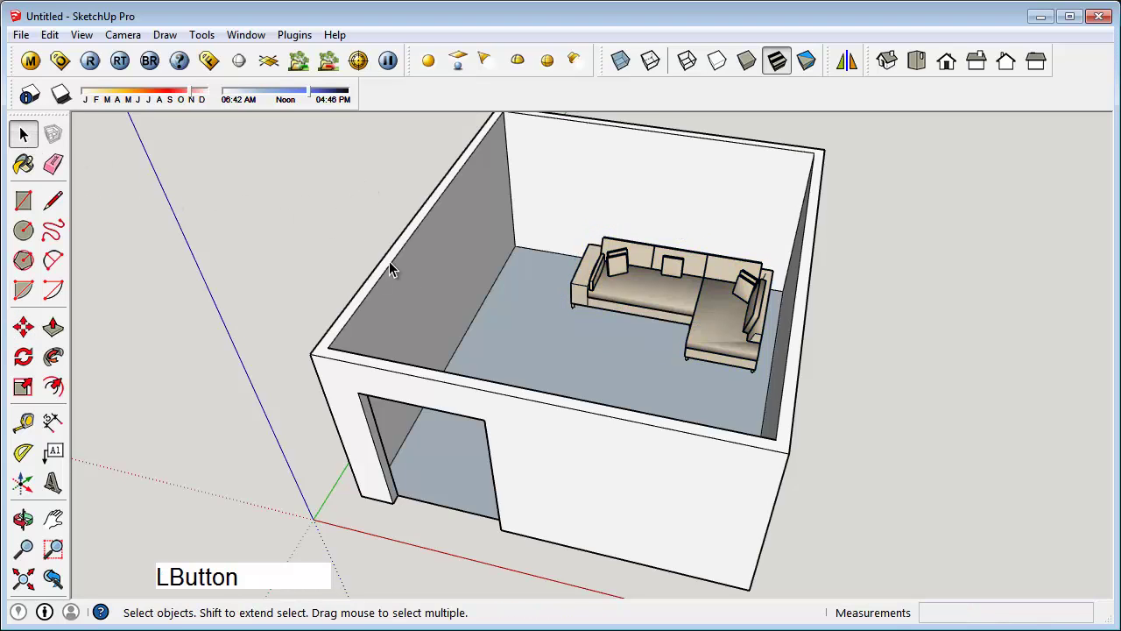
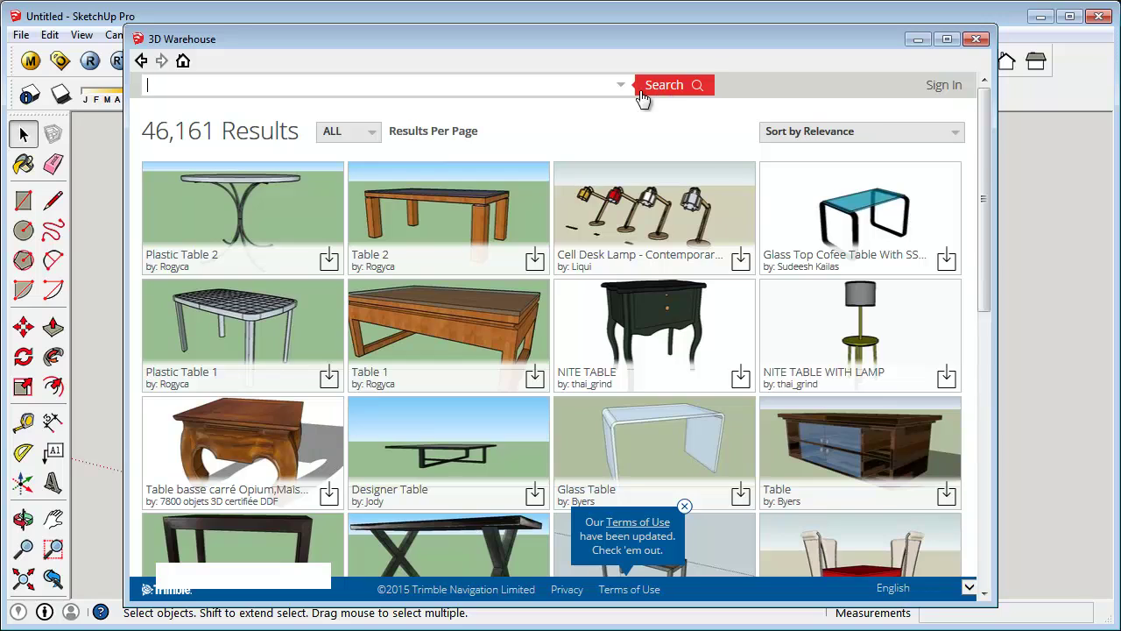
- Search 3D Warehouse for 'table' and open a wooden table's model page
{"action": "left_click", "coordinate": [446, 323]}
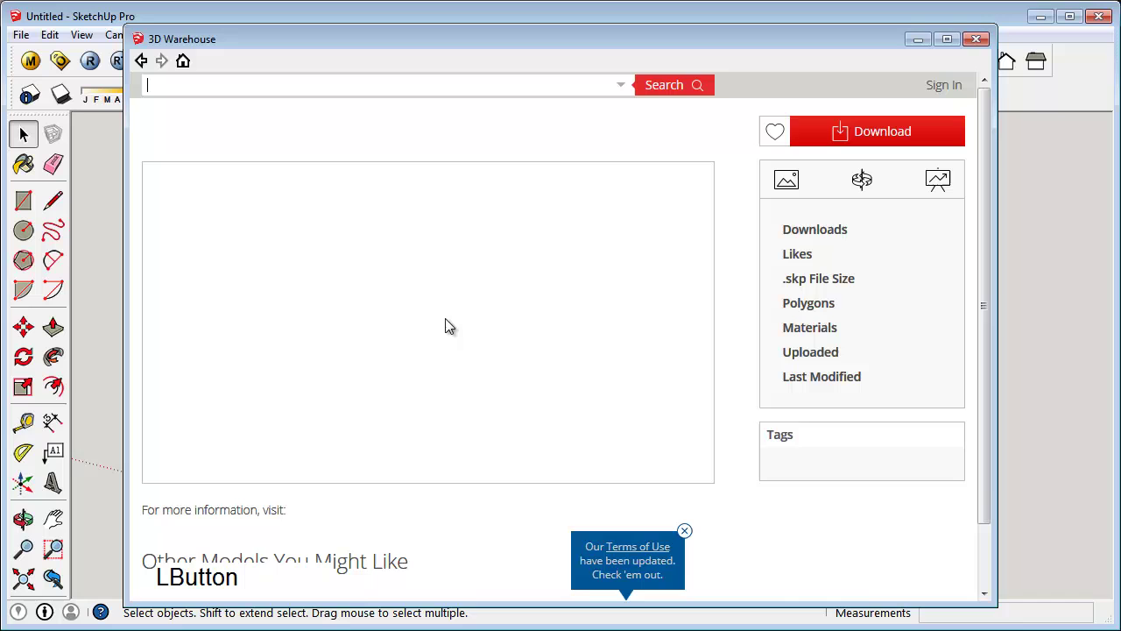
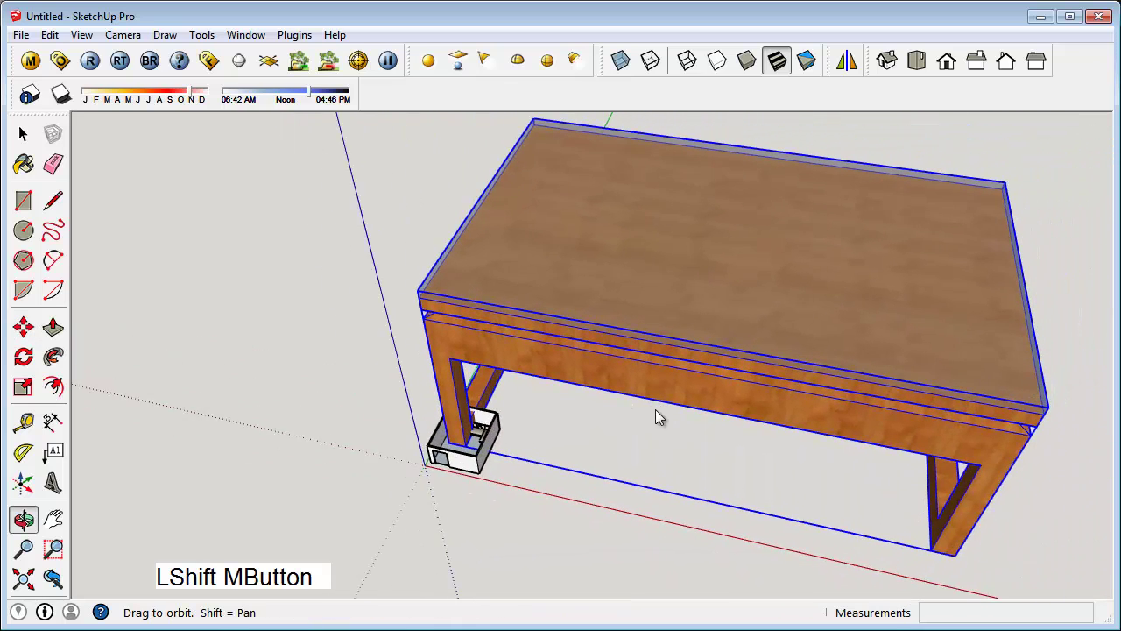
- Scale the oversized wooden table down uniformly from its corner grip
{"action": "left_click", "coordinate": [31, 396]}
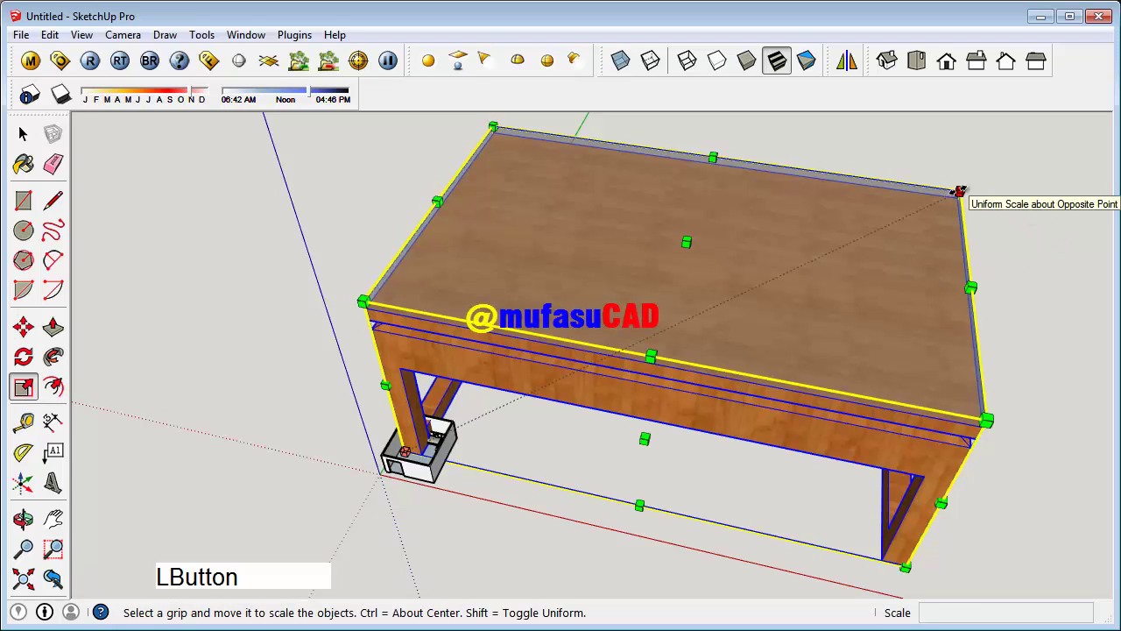
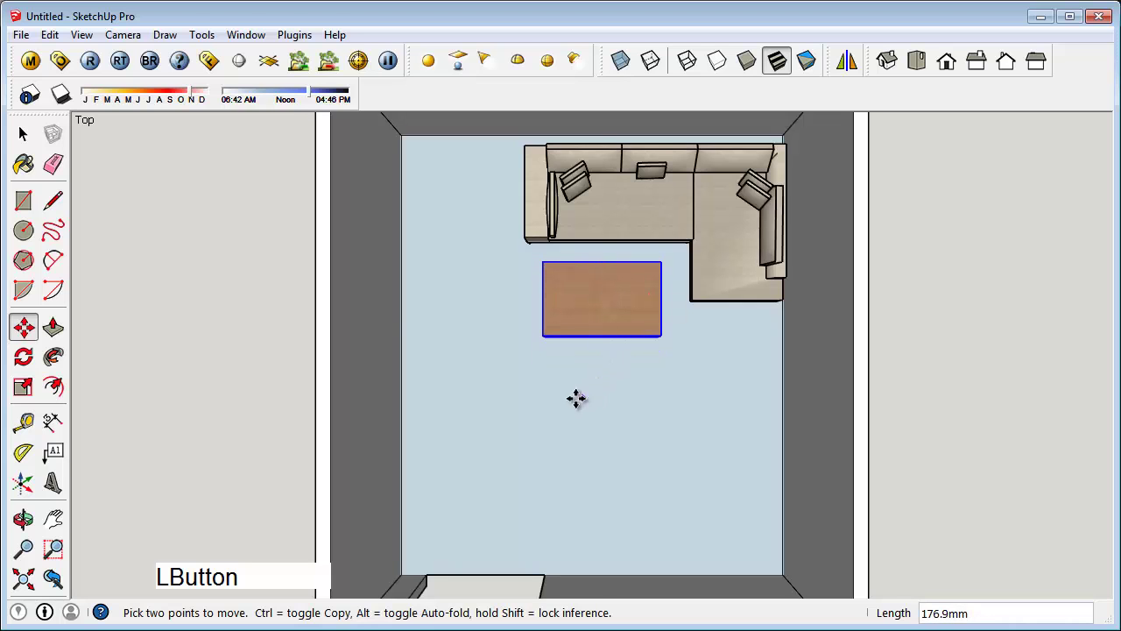
- Move the coffee table in front of the sofa and check its height from the front
{"action": "middle_click", "coordinate": [559, 413]}
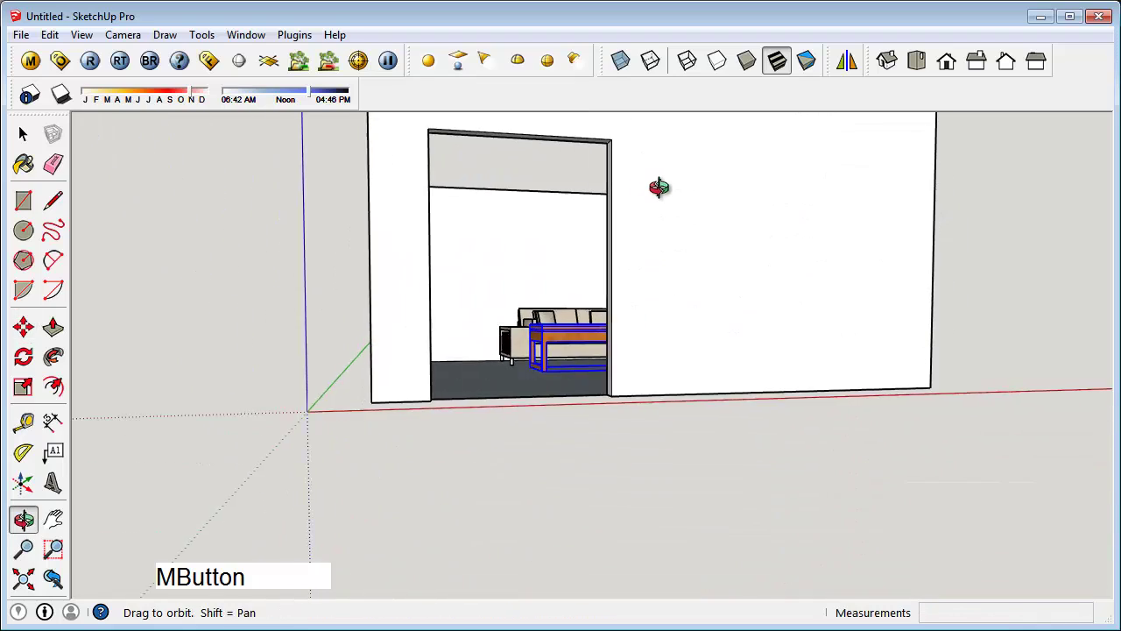
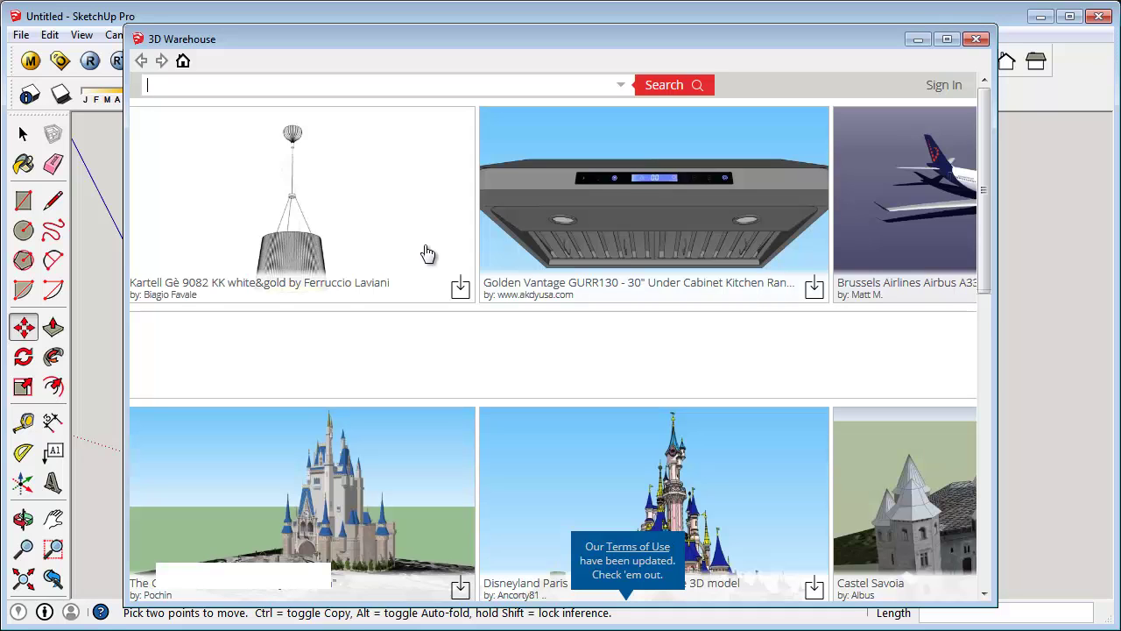
- Search 3D Warehouse for 'television, table' and open the Wood Television Stand page
{"action": "key", "text": "l"}
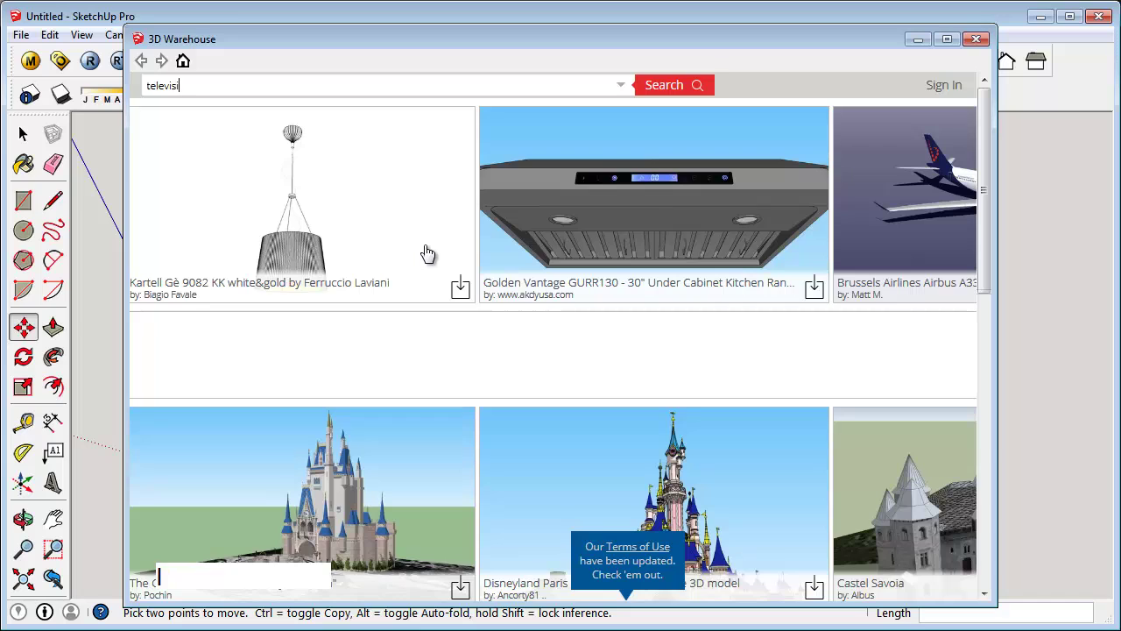
{"action": "key", "text": "n"}
{"action": "key", "text": ","}
{"action": "key", "text": "space"}
{"action": "key", "text": "t"}
{"action": "key", "text": "a"}
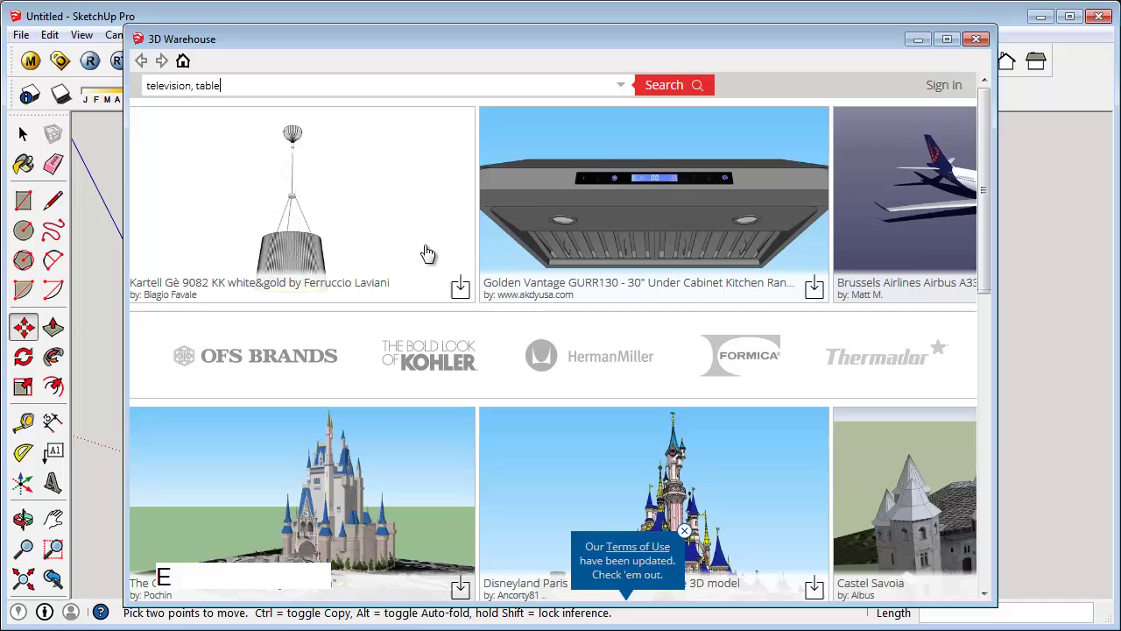
{"action": "key", "text": "Return"}
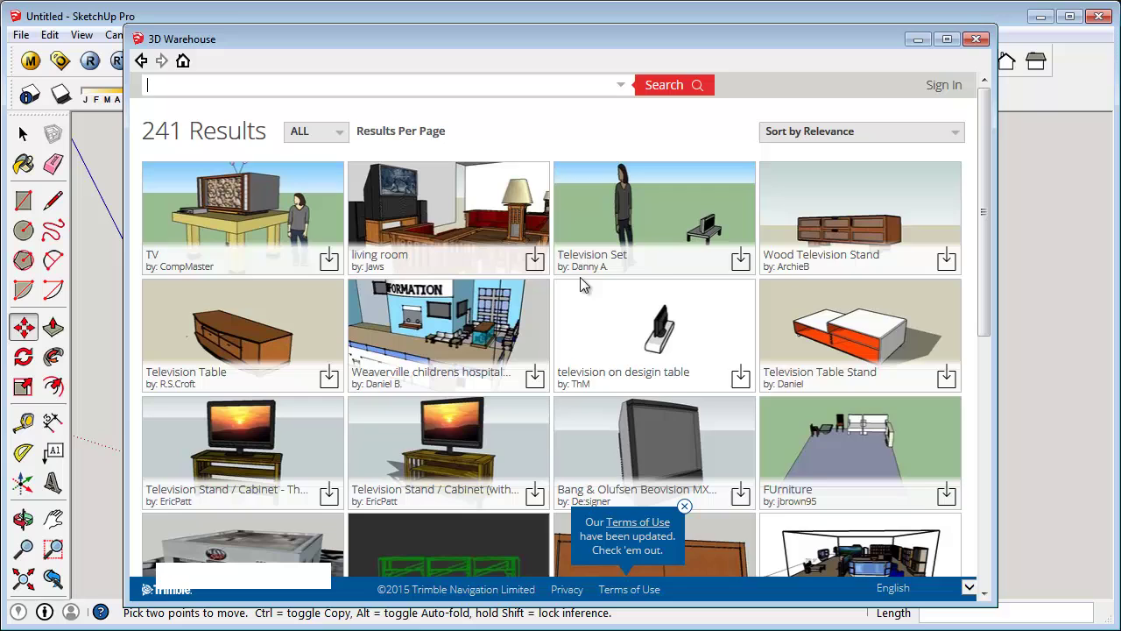
{"action": "left_click", "coordinate": [843, 221]}
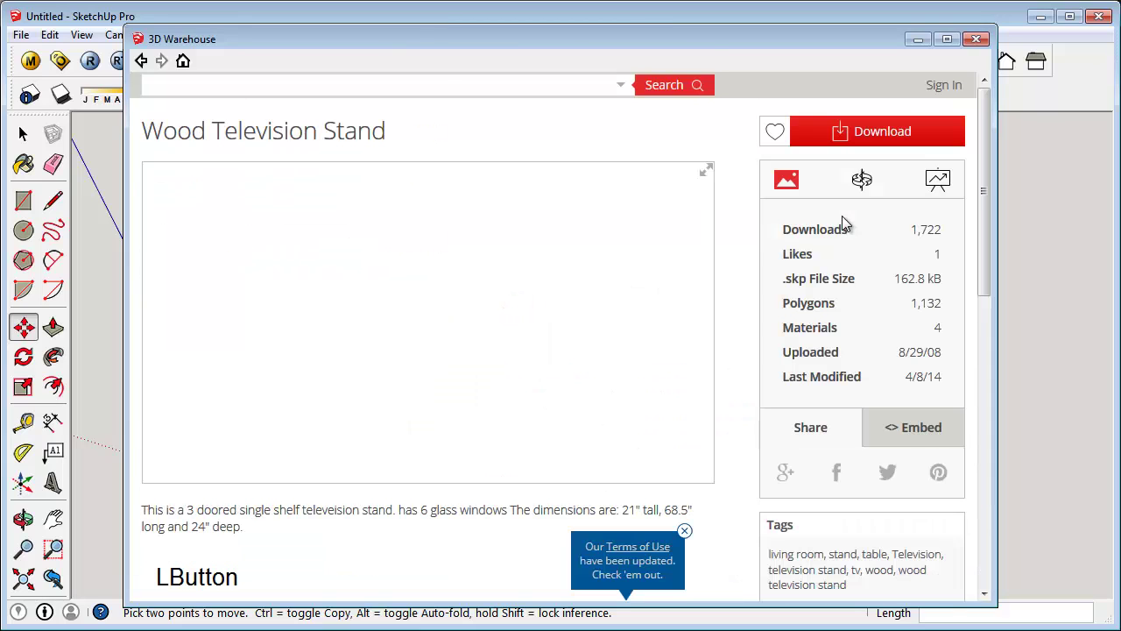
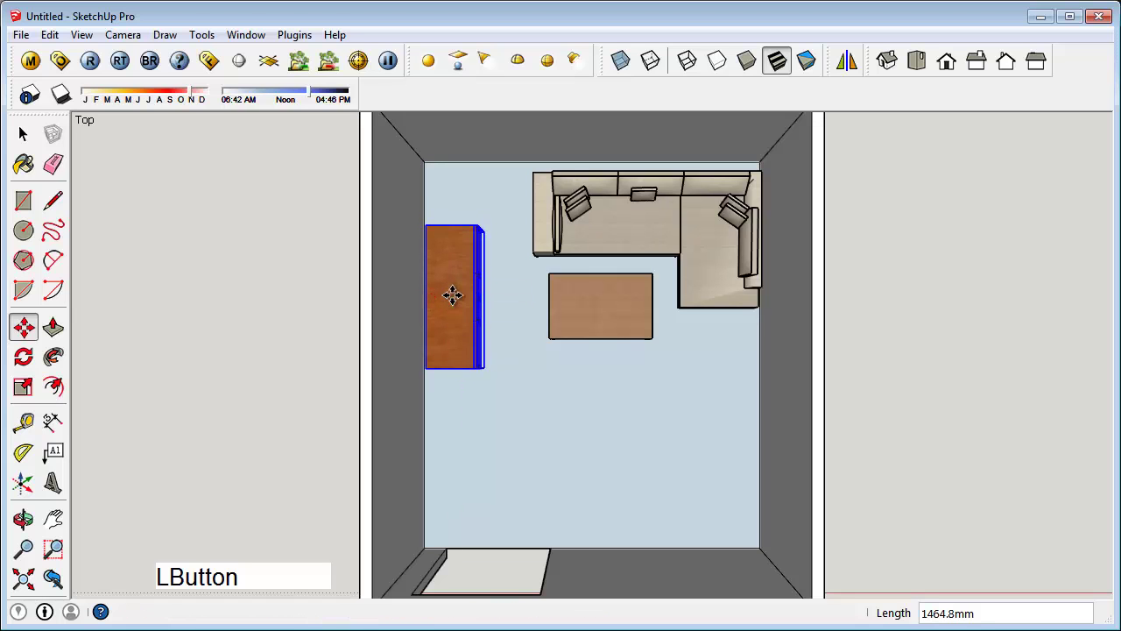
- Orbit back to a perspective view of the room with the TV stand along the left wall
{"action": "middle_click", "coordinate": [616, 452]}
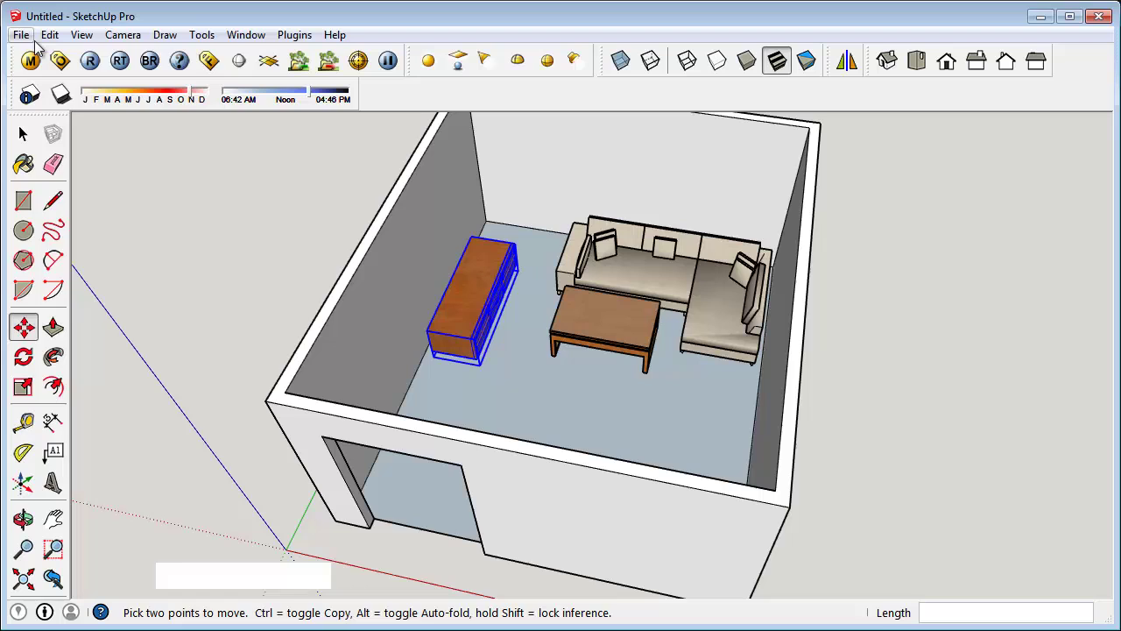
- Search 3D Warehouse for 'television', correcting the misspelled word before running the search
{"action": "left_click", "coordinate": [29, 38]}
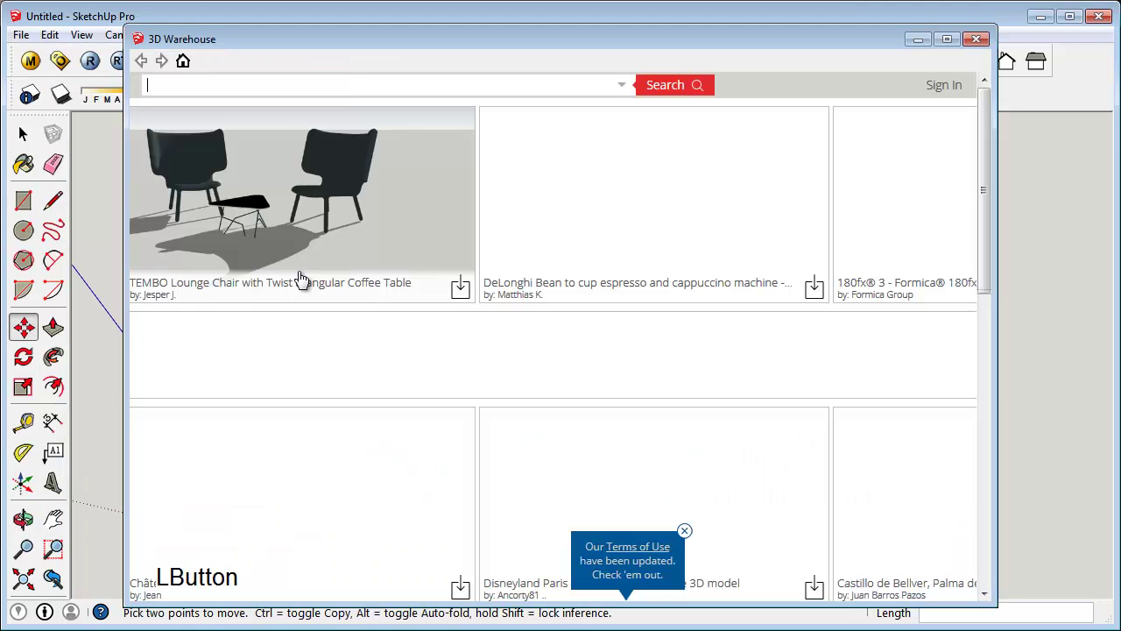
{"action": "type", "text": "e t"}
{"action": "key", "text": "l"}
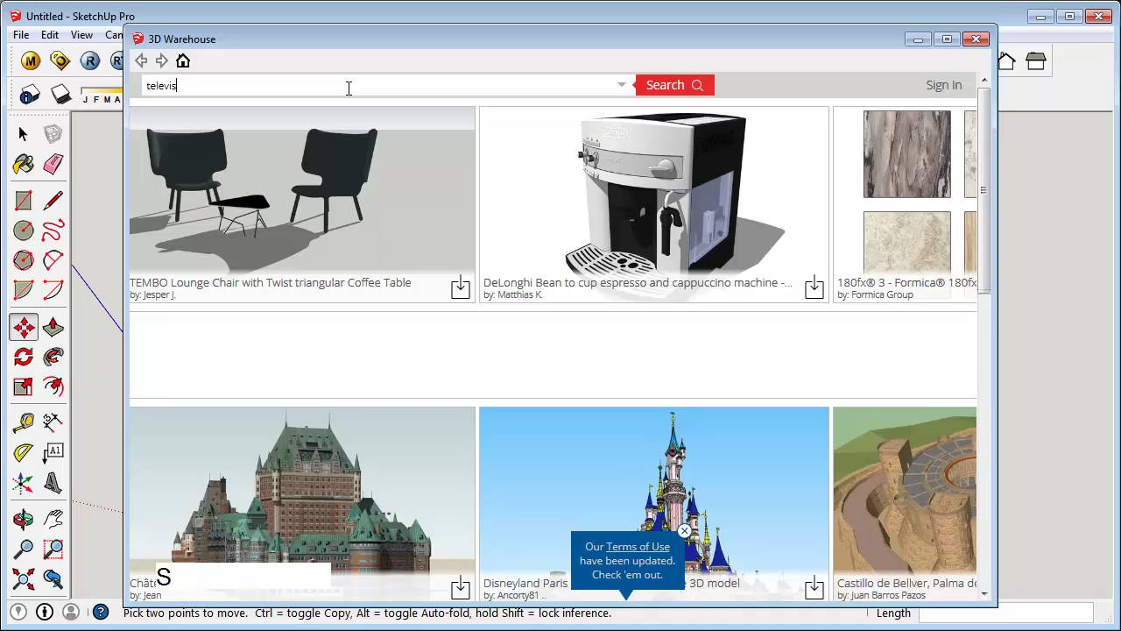
{"action": "key", "text": "v"}
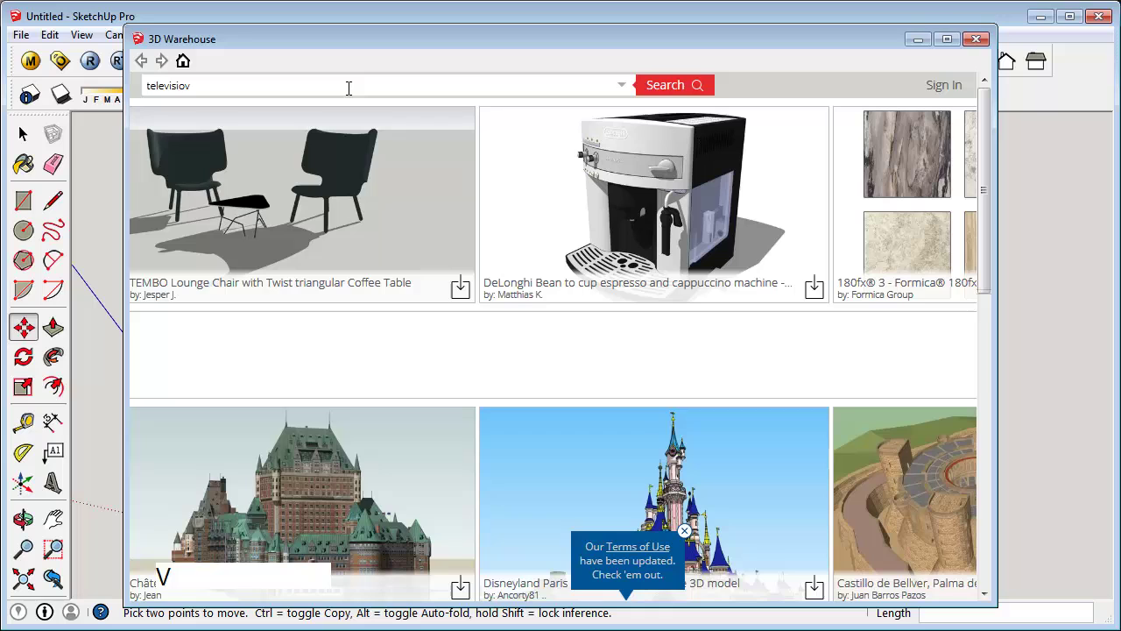
{"action": "key", "text": "BackSpace"}
{"action": "key", "text": "n"}
{"action": "key", "text": "Return"}
{"action": "key", "text": "KP_Enter"}
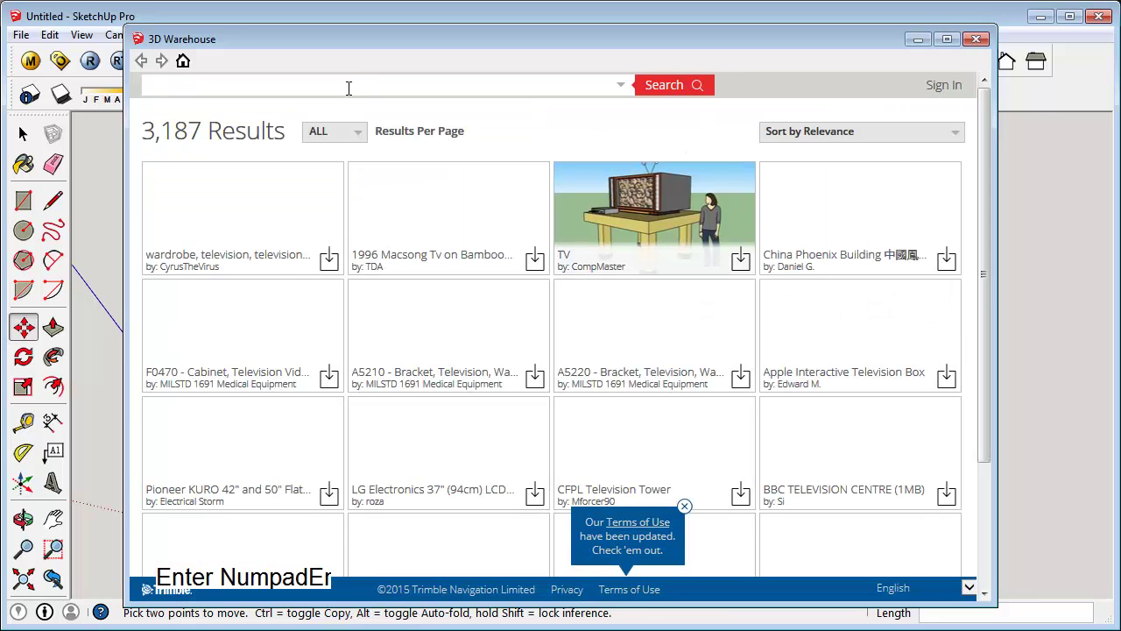
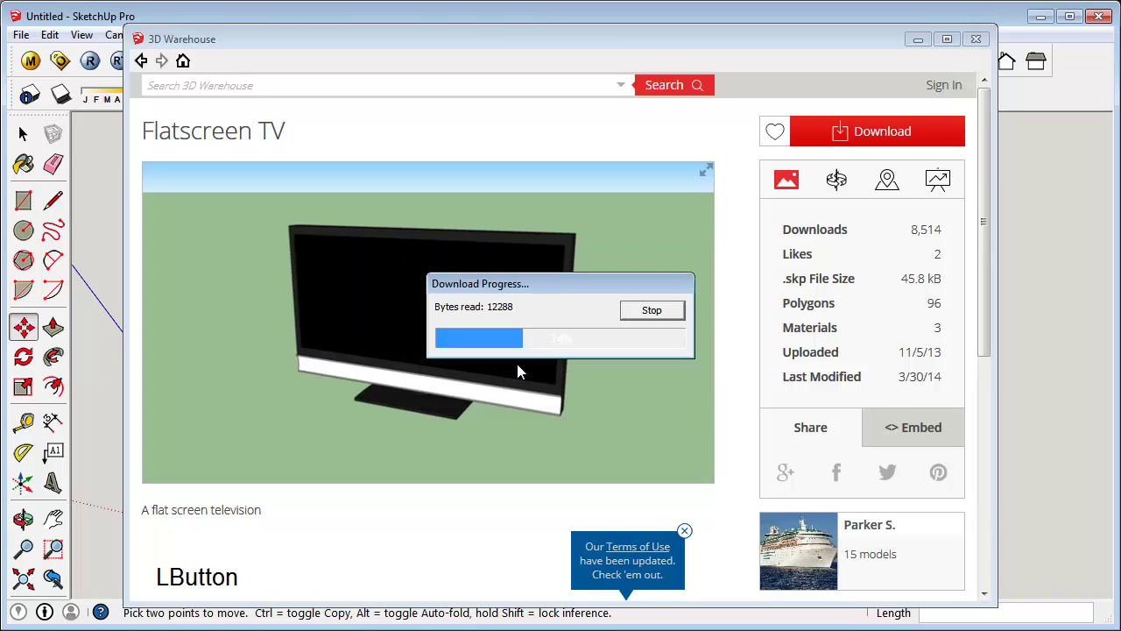
- Download the Flatscreen TV and confirm loading it into the model
{"action": "key", "text": "Escape"}
{"action": "left_click", "coordinate": [34, 142]}
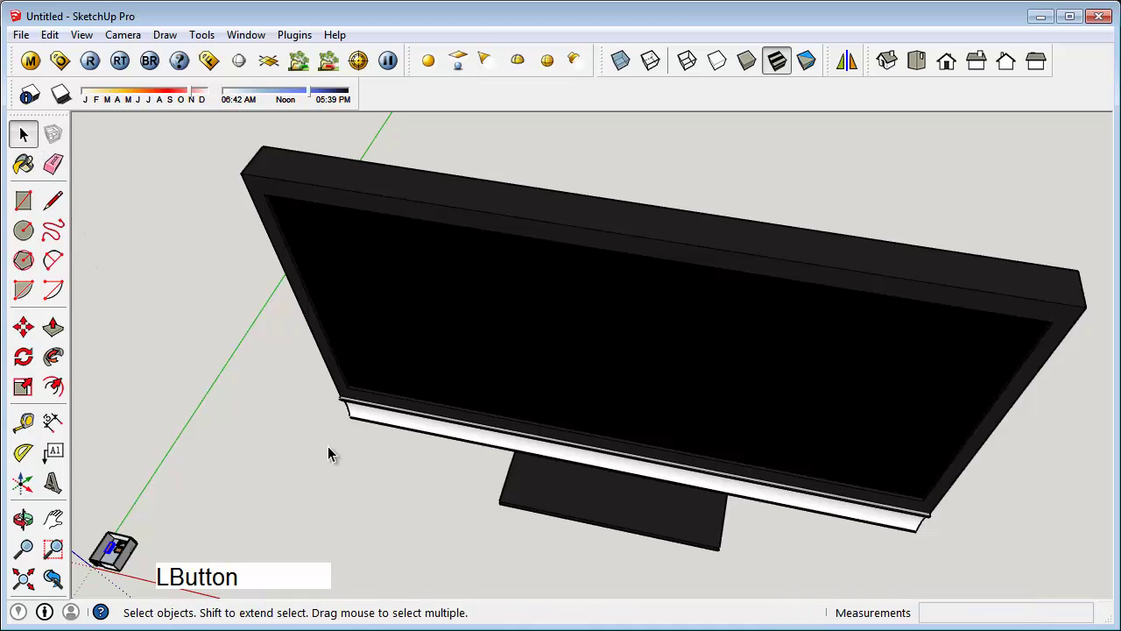
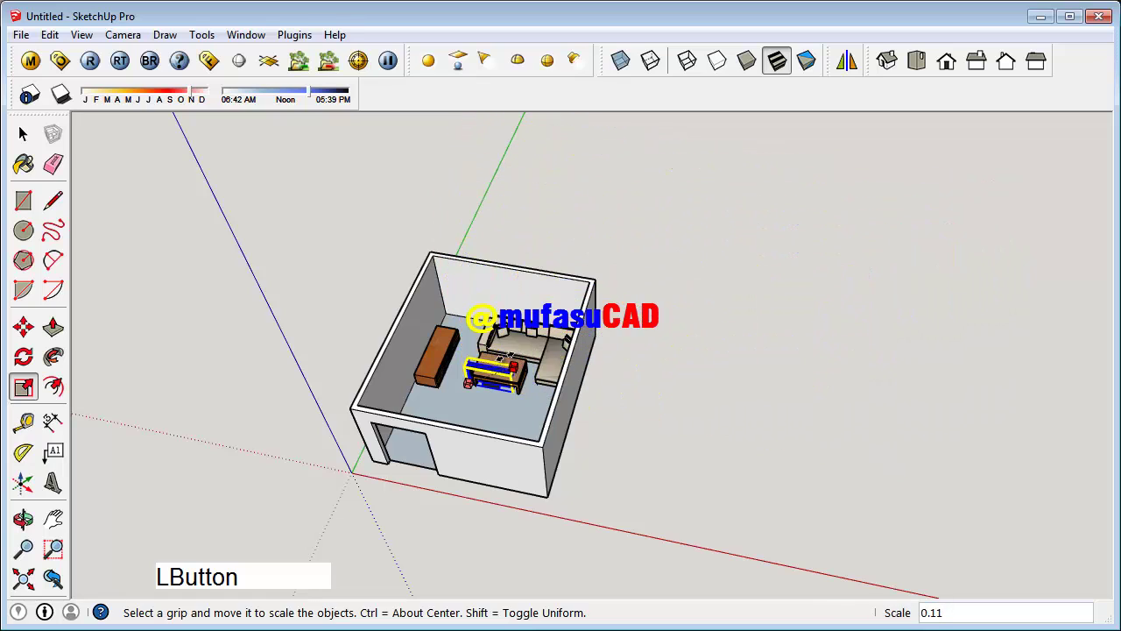
- Scale the Flatscreen TV down to about 0.11 of its original size
{"action": "left_click", "coordinate": [911, 72]}
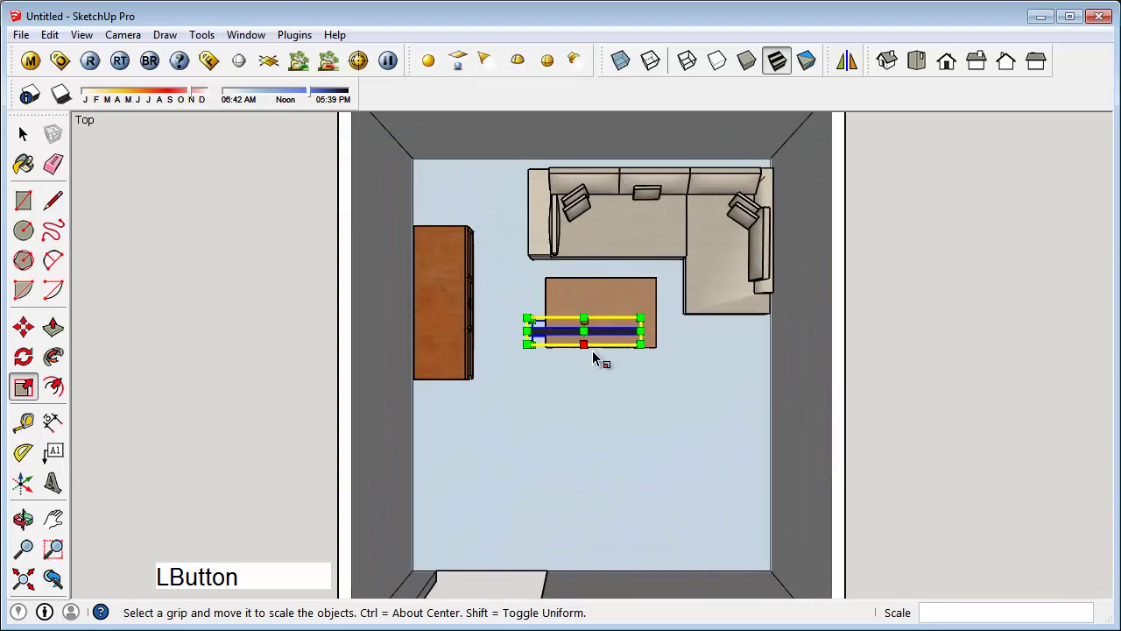
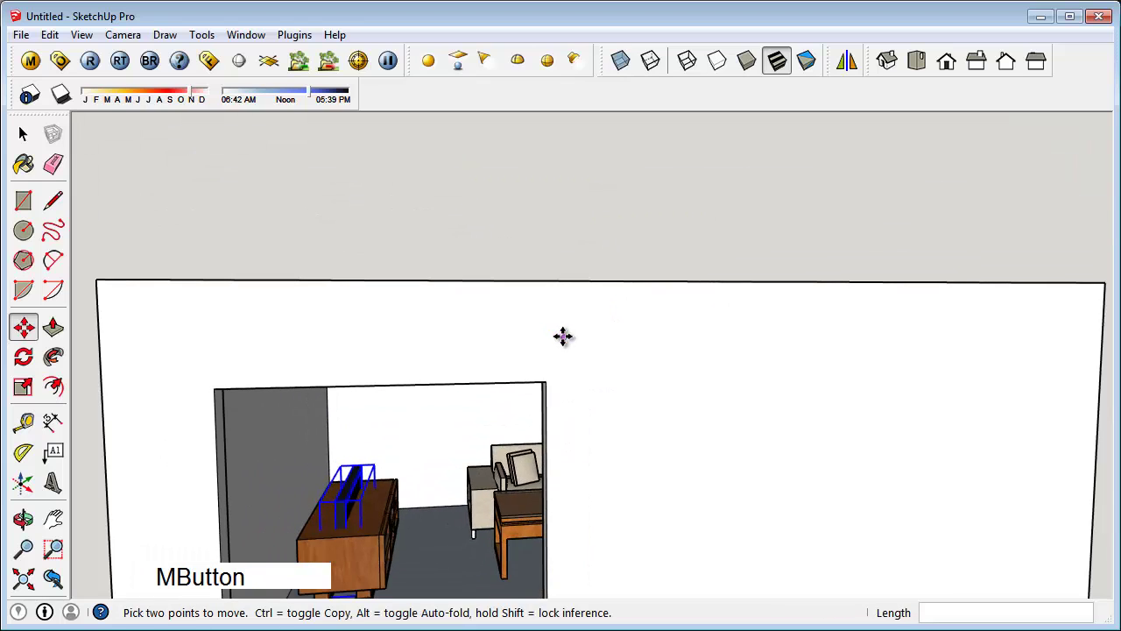
- Switch to Front view to set the TV's height over the stand
{"action": "left_click", "coordinate": [952, 71]}
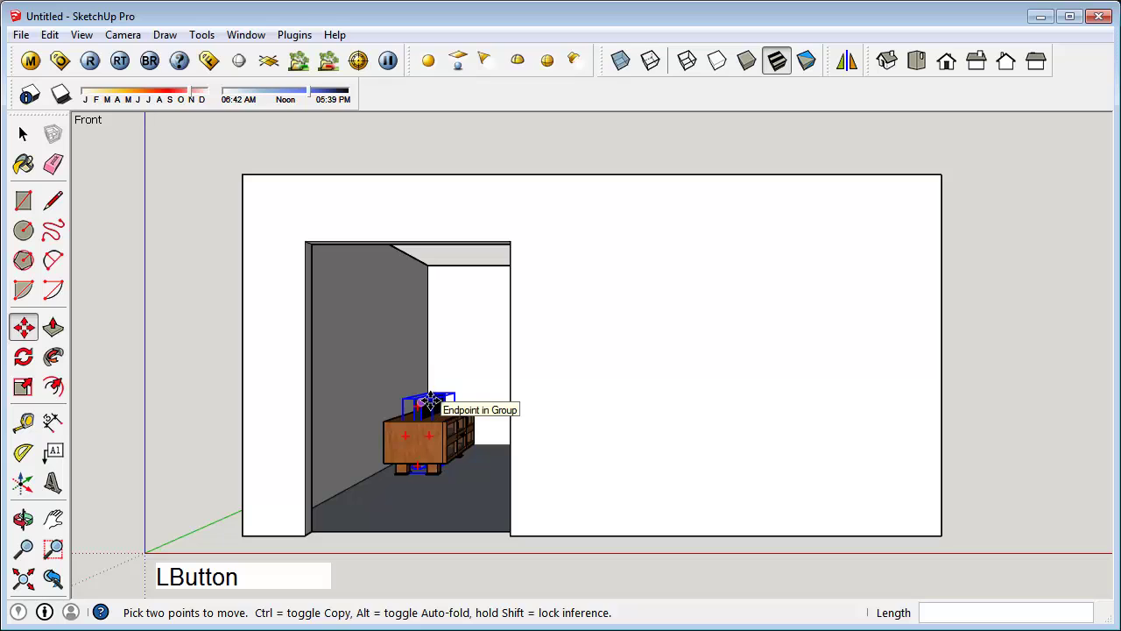